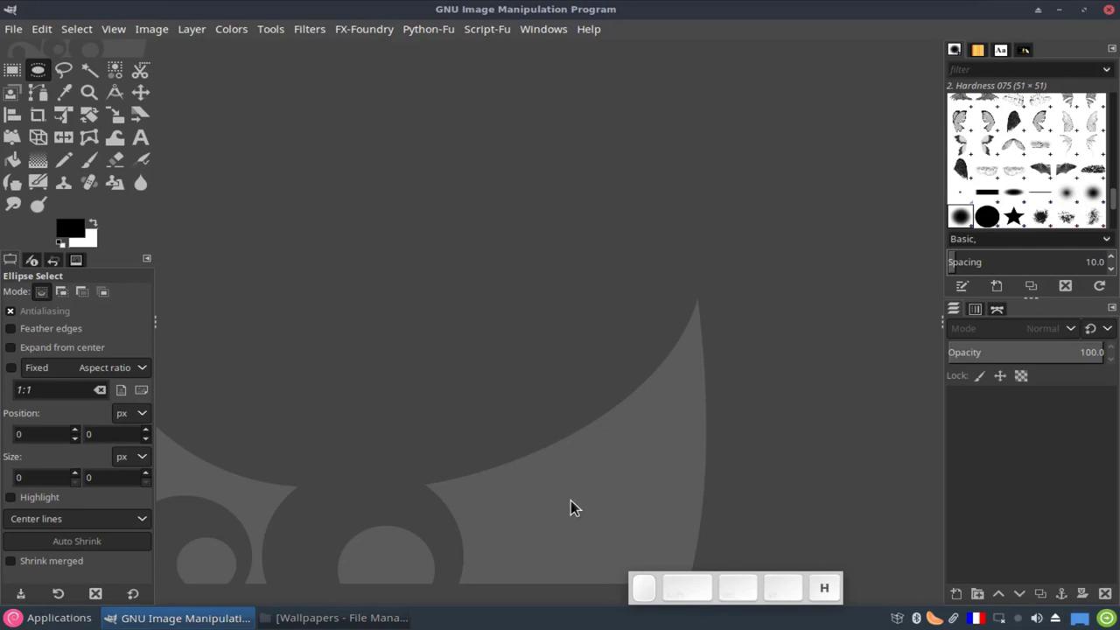
Switch to the Move tool and poke around the empty canvas with scrolls and right-clicks
{"action": "key", "text": "m"}
{"action": "scroll", "scroll_direction": "down", "scroll_amount": 3}
{"action": "scroll", "scroll_direction": "up", "scroll_amount": 3}
{"action": "scroll", "scroll_direction": "down", "scroll_amount": 3}
{"action": "left_click", "coordinate": [460, 377]}
{"action": "right_click", "coordinate": [460, 378]}
{"action": "left_click", "coordinate": [460, 378]}
{"action": "right_click", "coordinate": [460, 378]}
{"action": "left_click", "coordinate": [366, 431]}
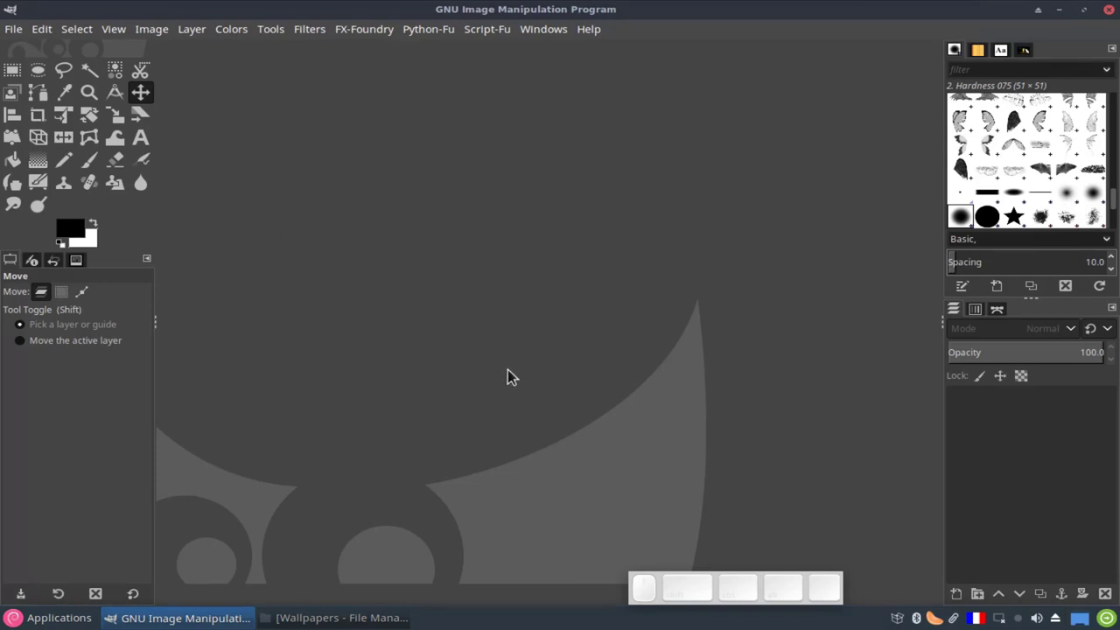
Browse the File menu twice in preparation for opening opensuse gnulinux.jpg
{"action": "left_click", "coordinate": [21, 39]}
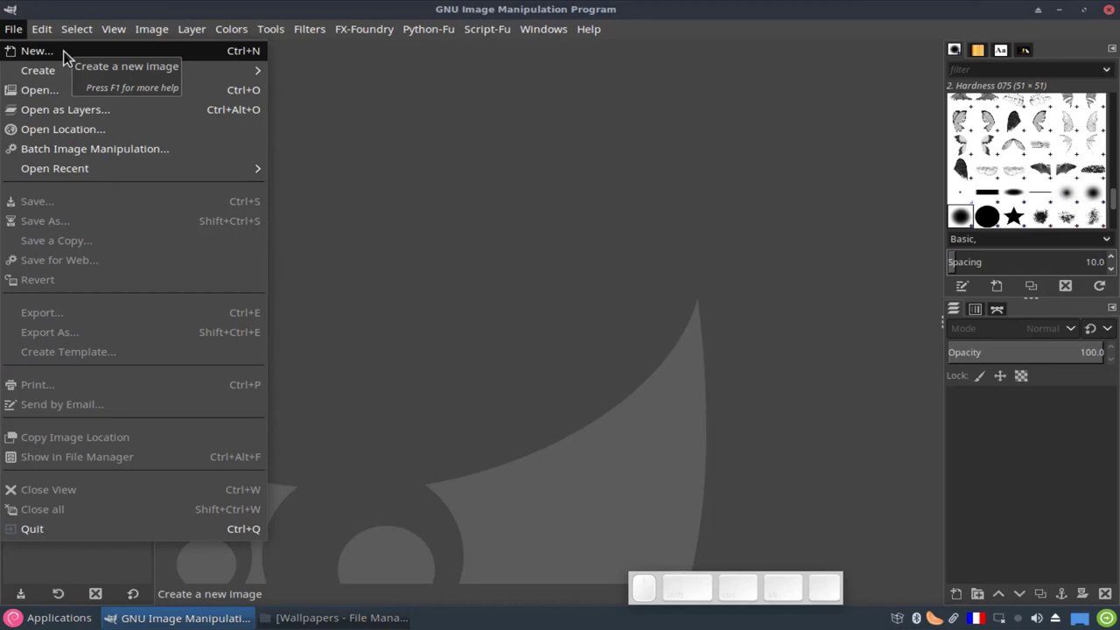
{"action": "left_click", "coordinate": [483, 201]}
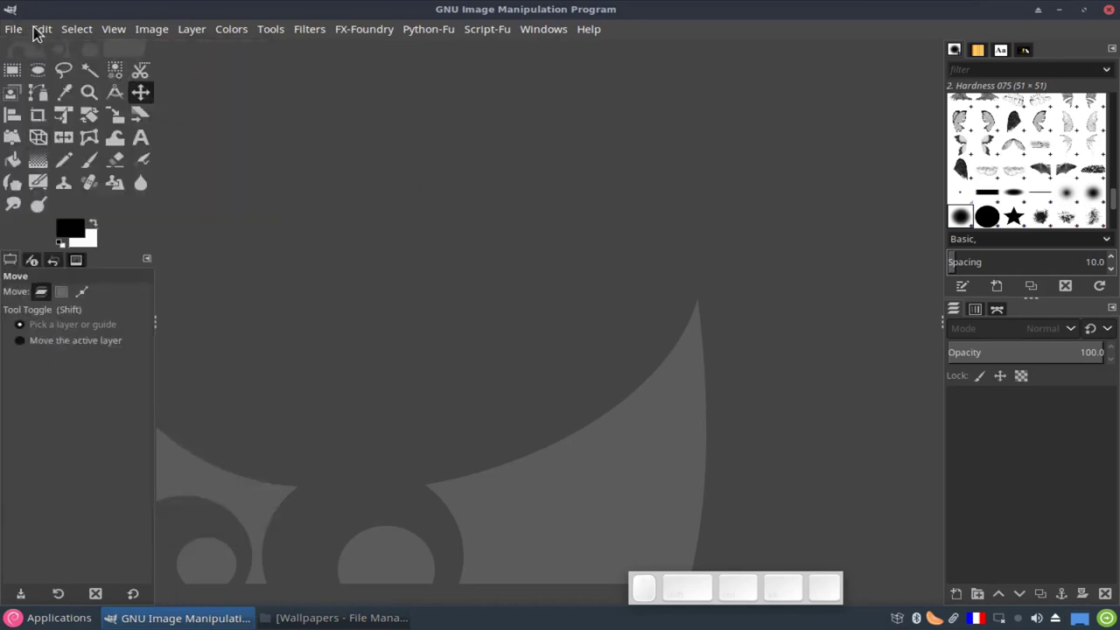
{"action": "left_click", "coordinate": [21, 32]}
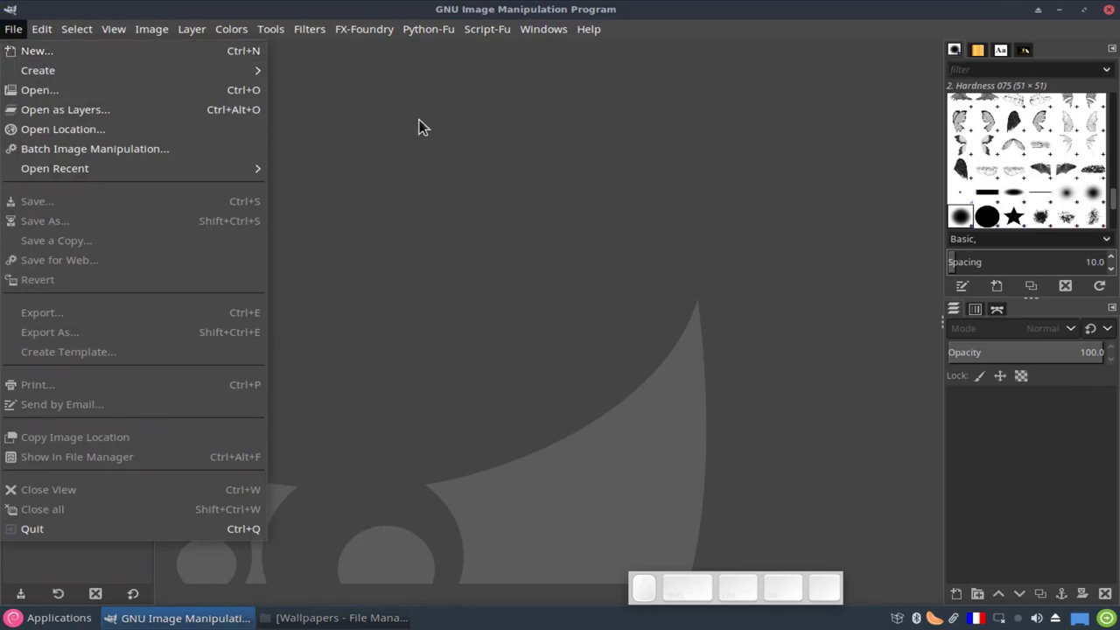
{"action": "left_click", "coordinate": [428, 139]}
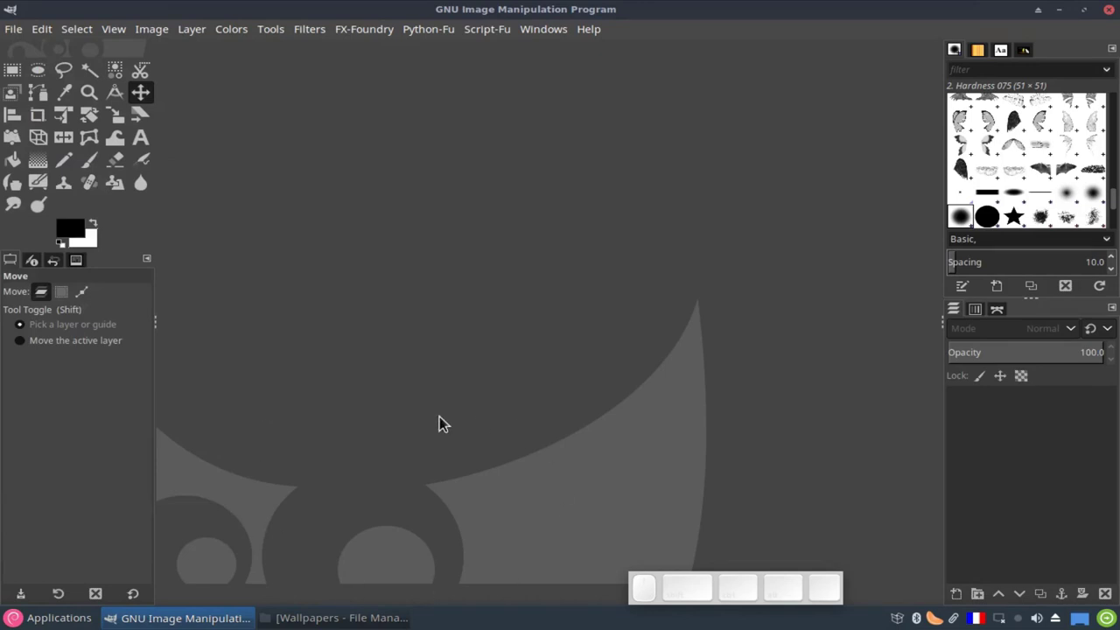
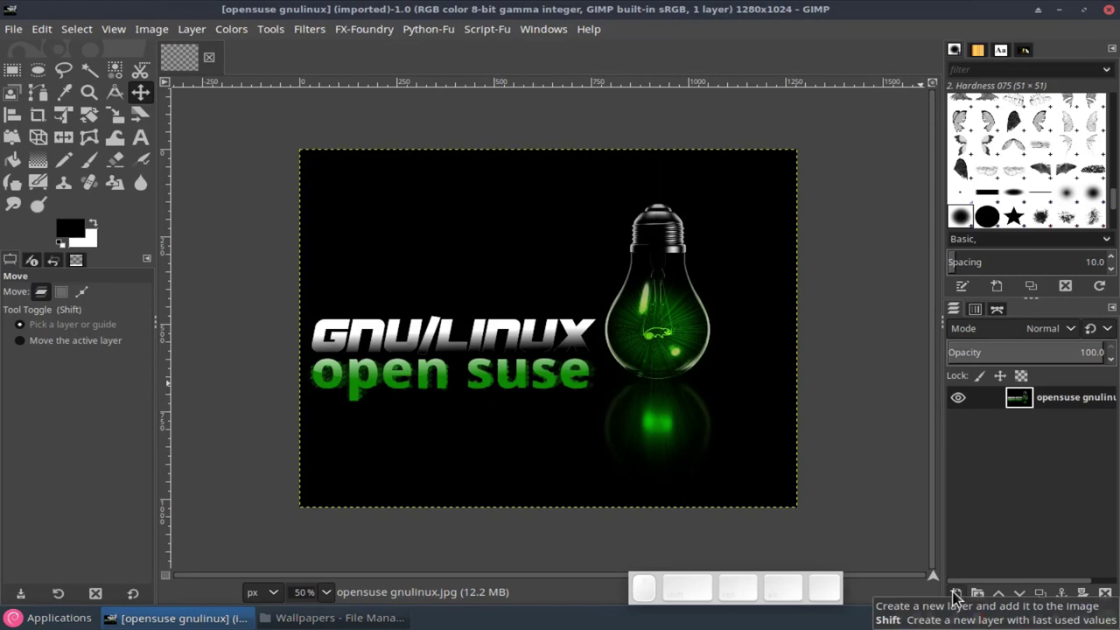
Create a new 1500-pixel-wide layer filled with Transparency above the photo
{"action": "right_click", "coordinate": [1016, 462]}
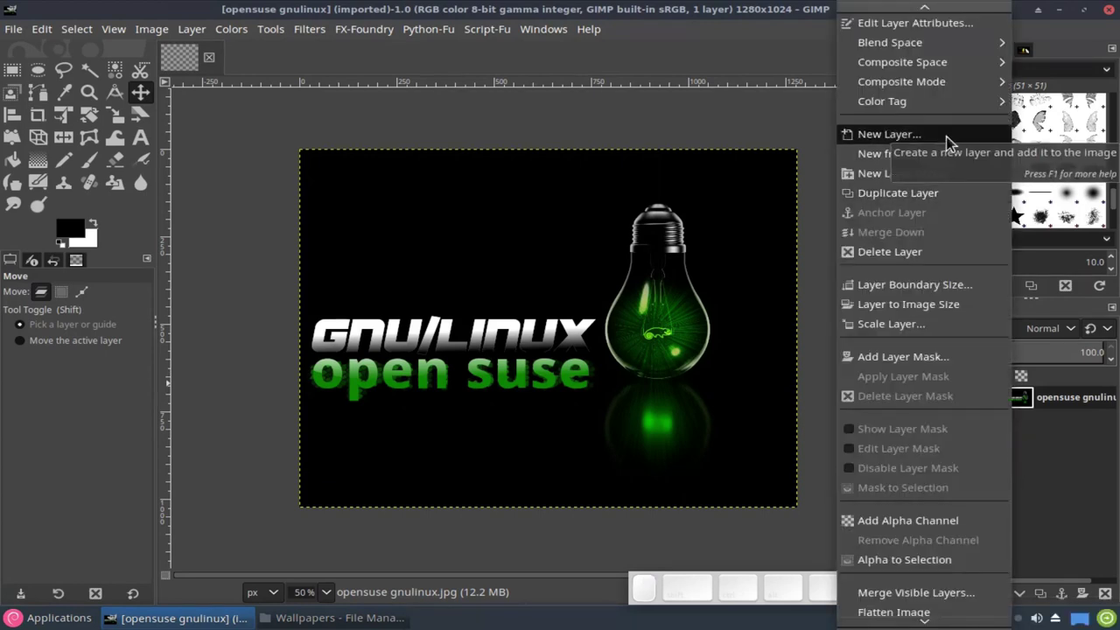
{"action": "left_click", "coordinate": [953, 144]}
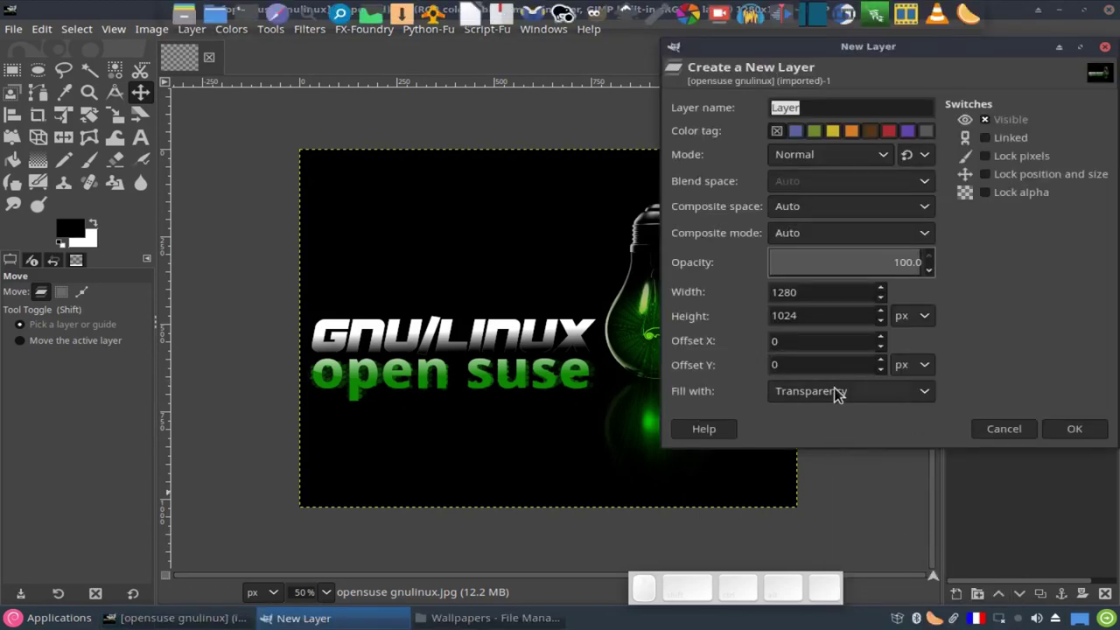
{"action": "left_click", "coordinate": [841, 401]}
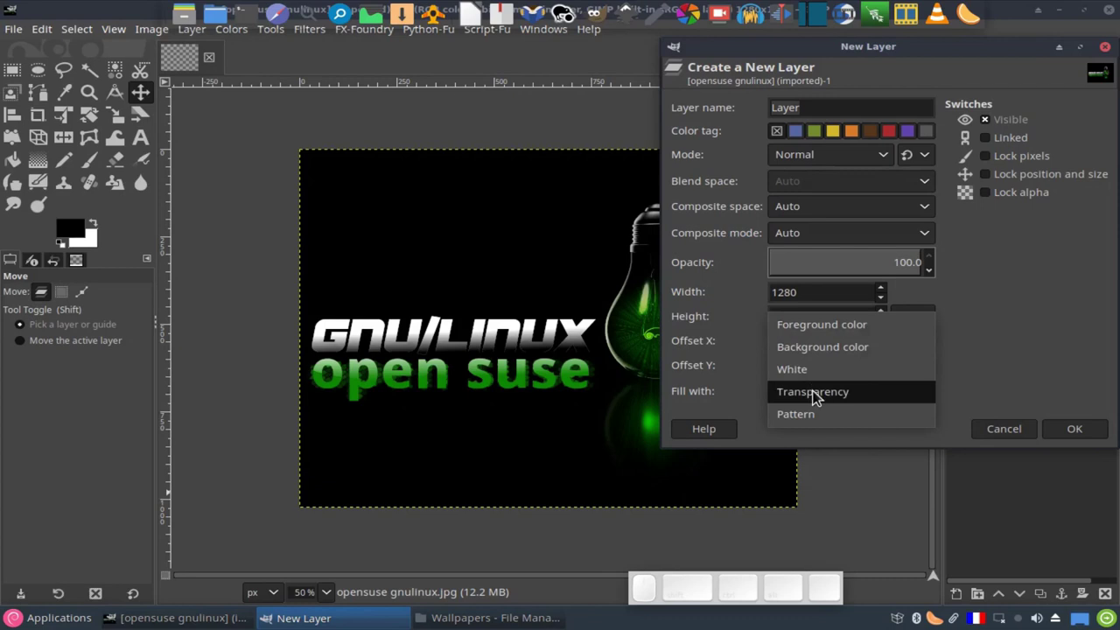
{"action": "left_click", "coordinate": [819, 397]}
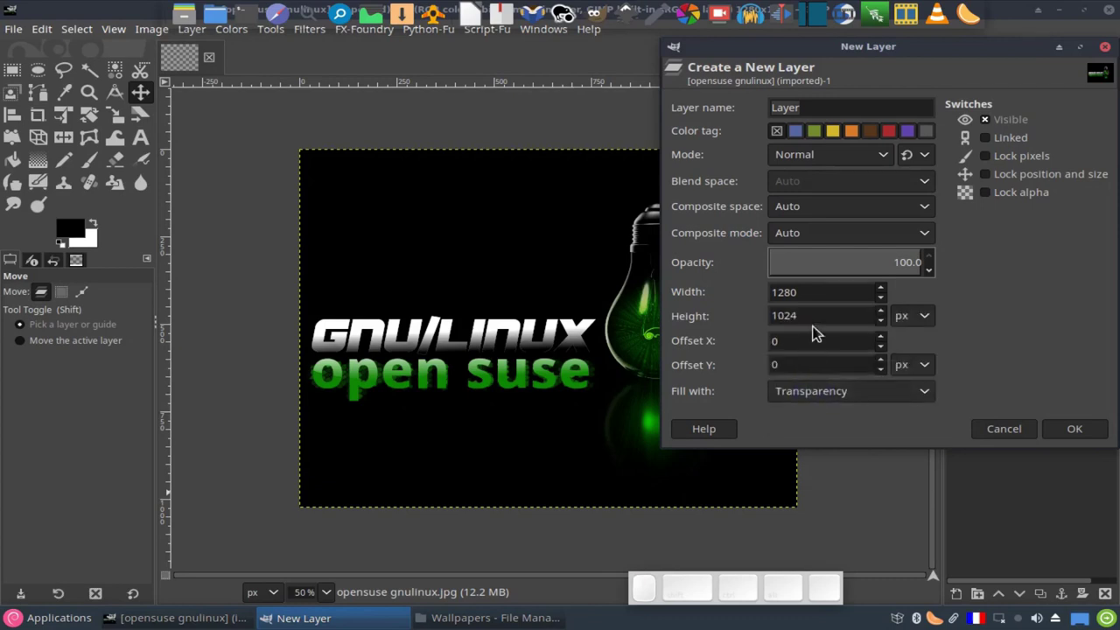
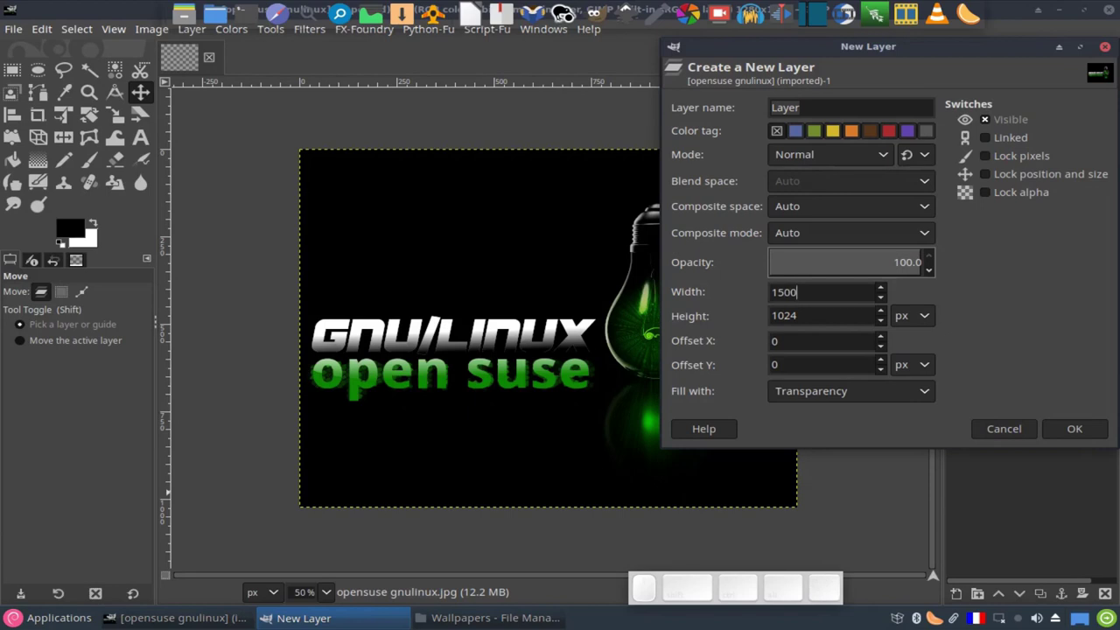
{"action": "left_click", "coordinate": [1070, 432]}
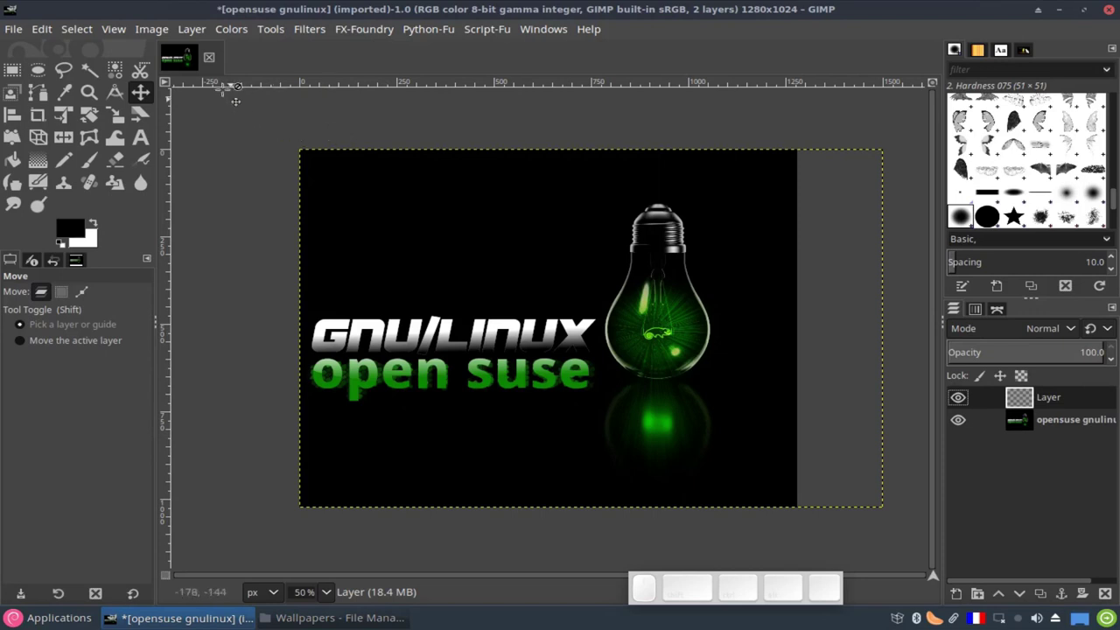
Fit the canvas to all layers so the image widens to 1500×1024
{"action": "left_click", "coordinate": [158, 43]}
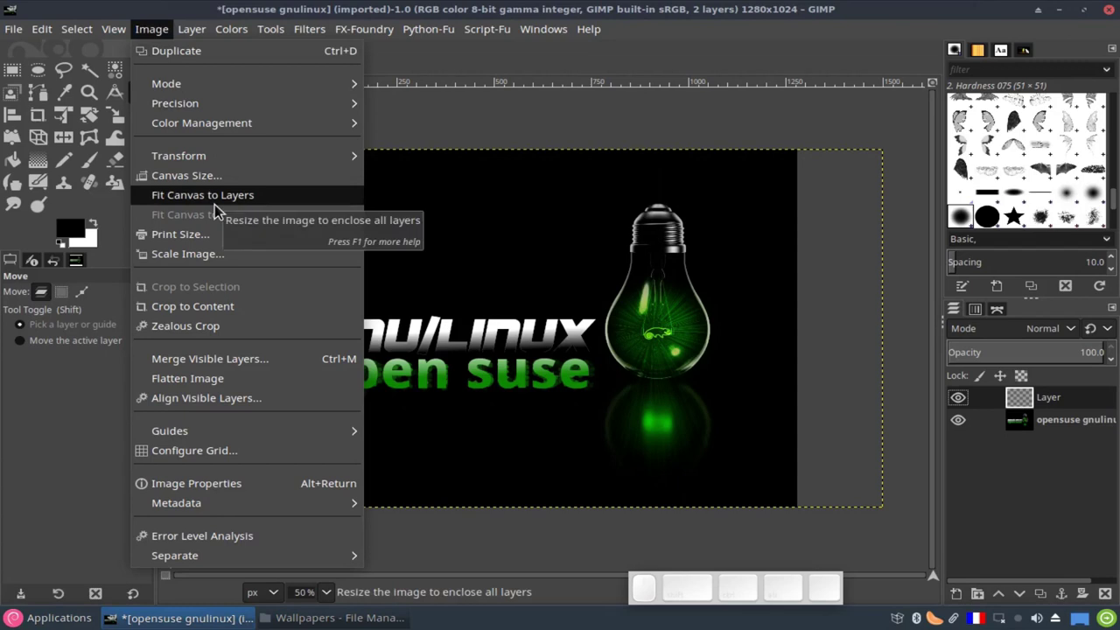
{"action": "left_click", "coordinate": [218, 213]}
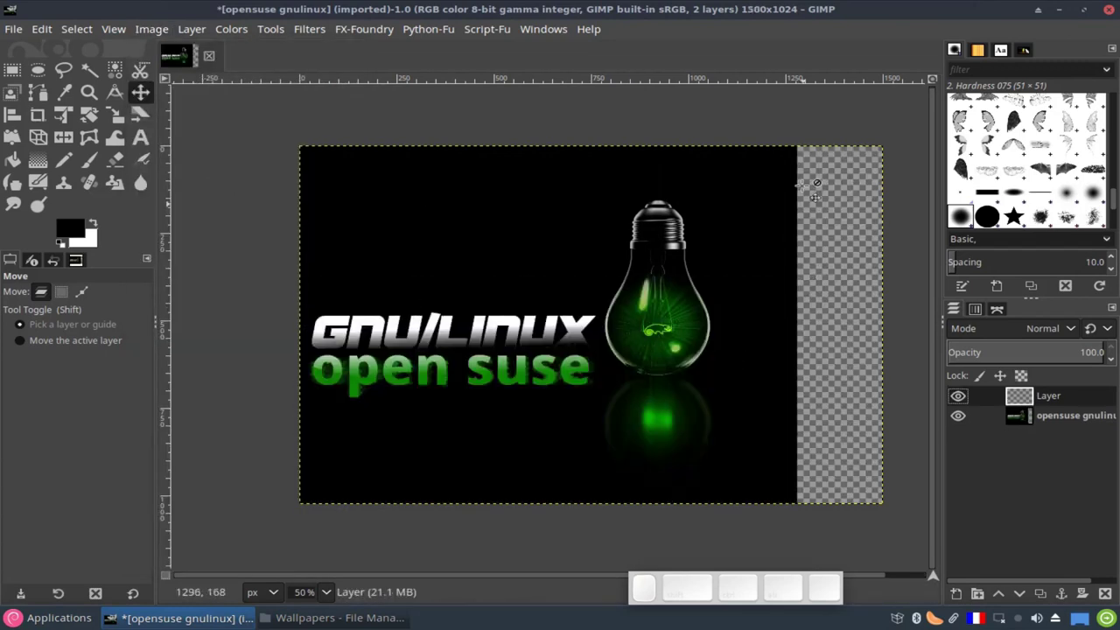
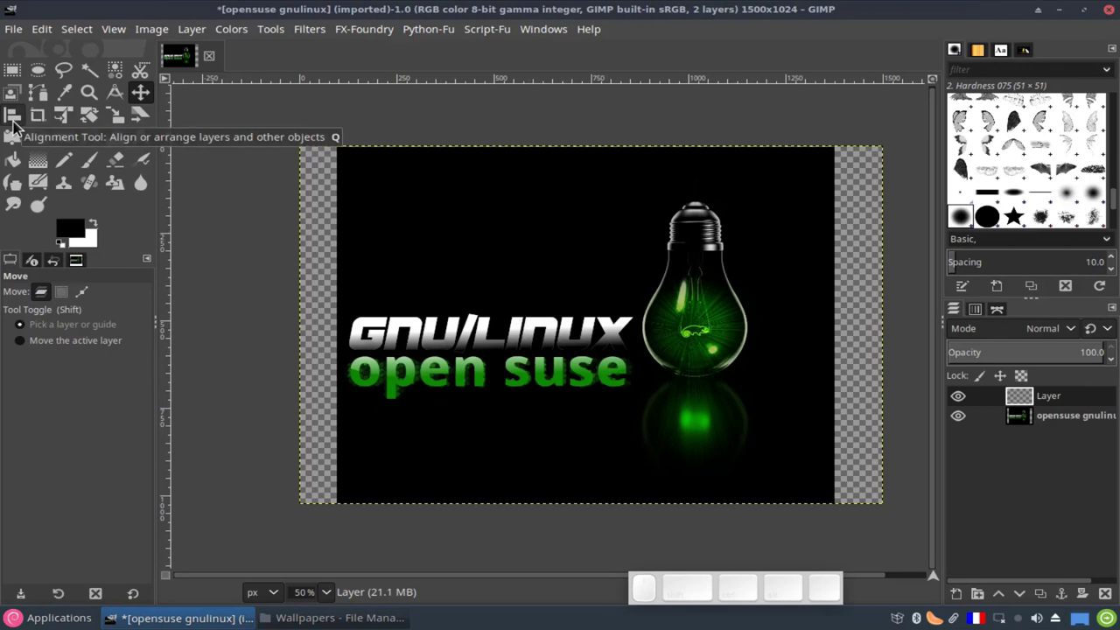
Raise the photo layer to the top and align it to the horizontal centre of the canvas
{"action": "left_click", "coordinate": [16, 130]}
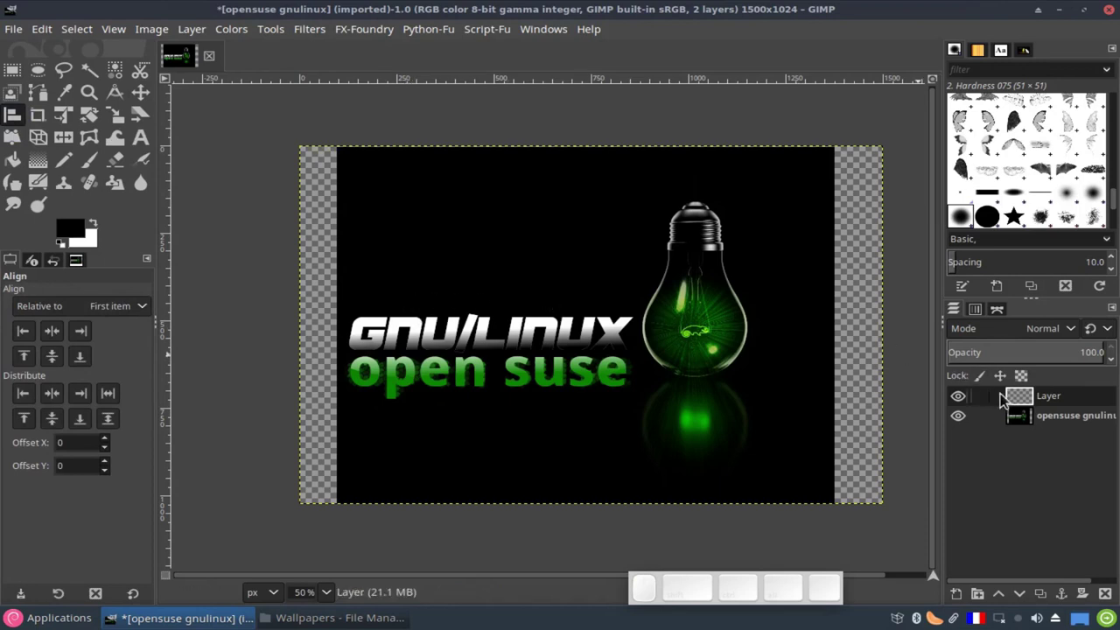
{"action": "left_click", "coordinate": [1023, 422]}
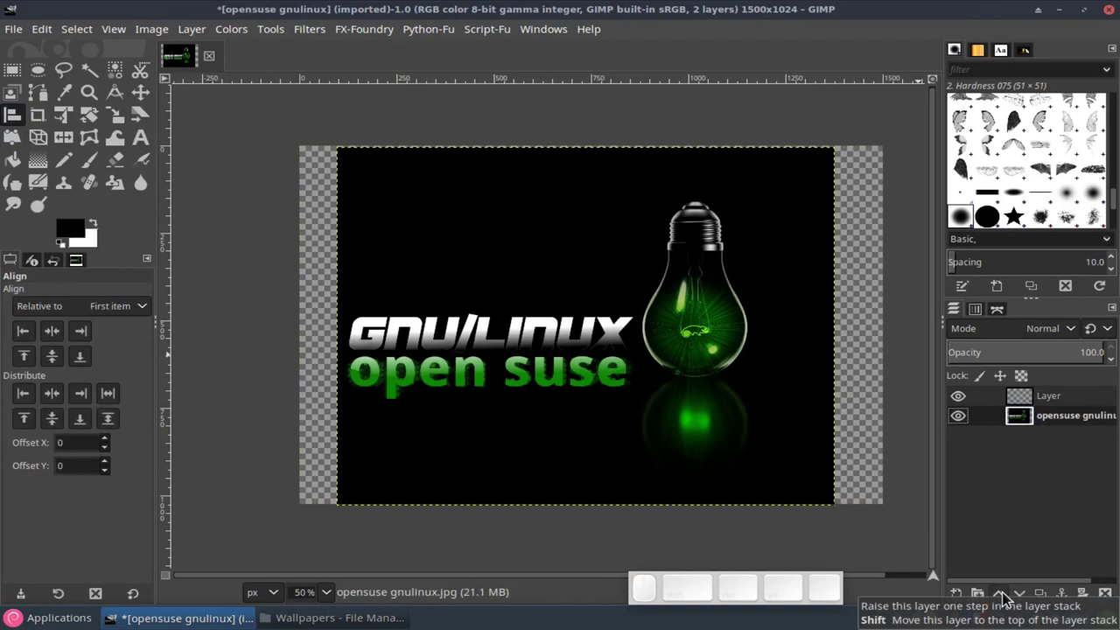
{"action": "left_click_drag", "start_coordinate": [1022, 425], "coordinate": [941, 570]}
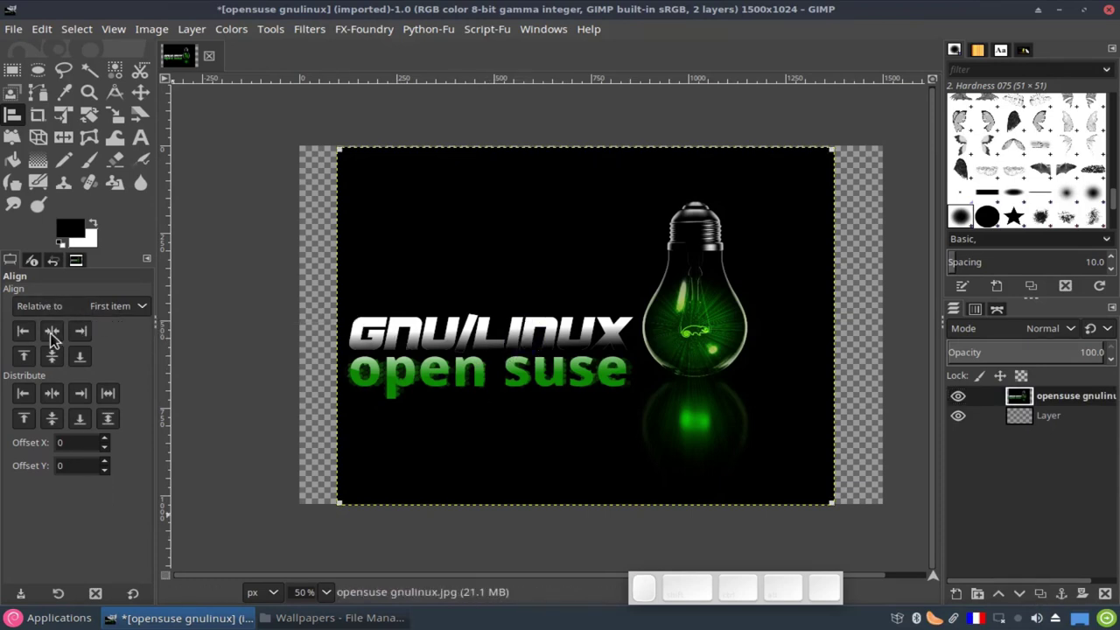
{"action": "left_click", "coordinate": [57, 340]}
{"action": "left_click", "coordinate": [54, 364]}
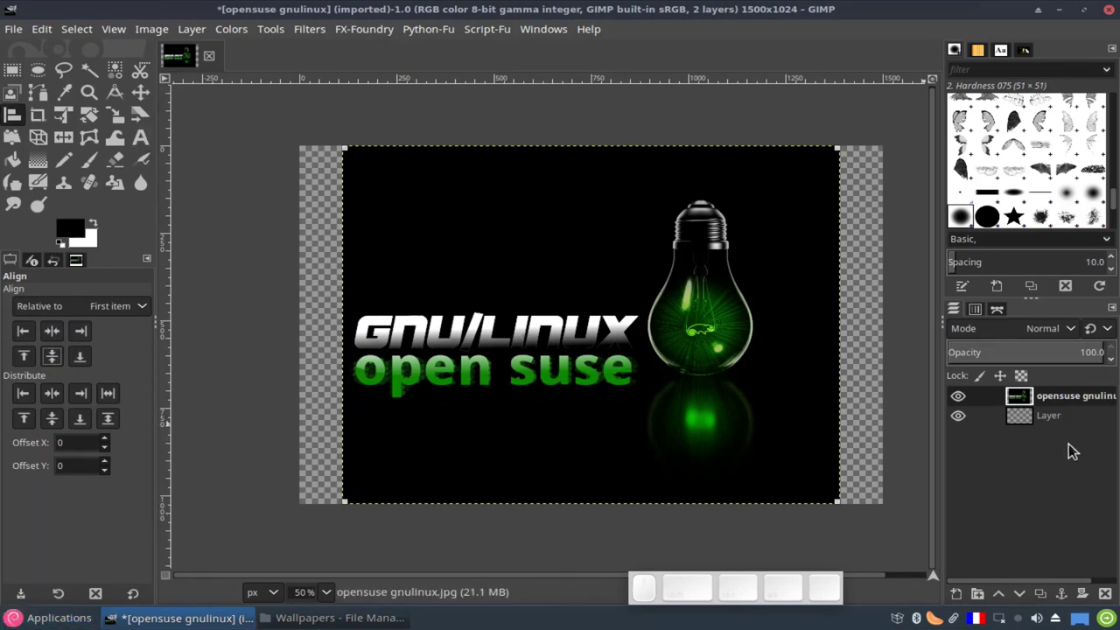
{"action": "left_click", "coordinate": [1064, 432]}
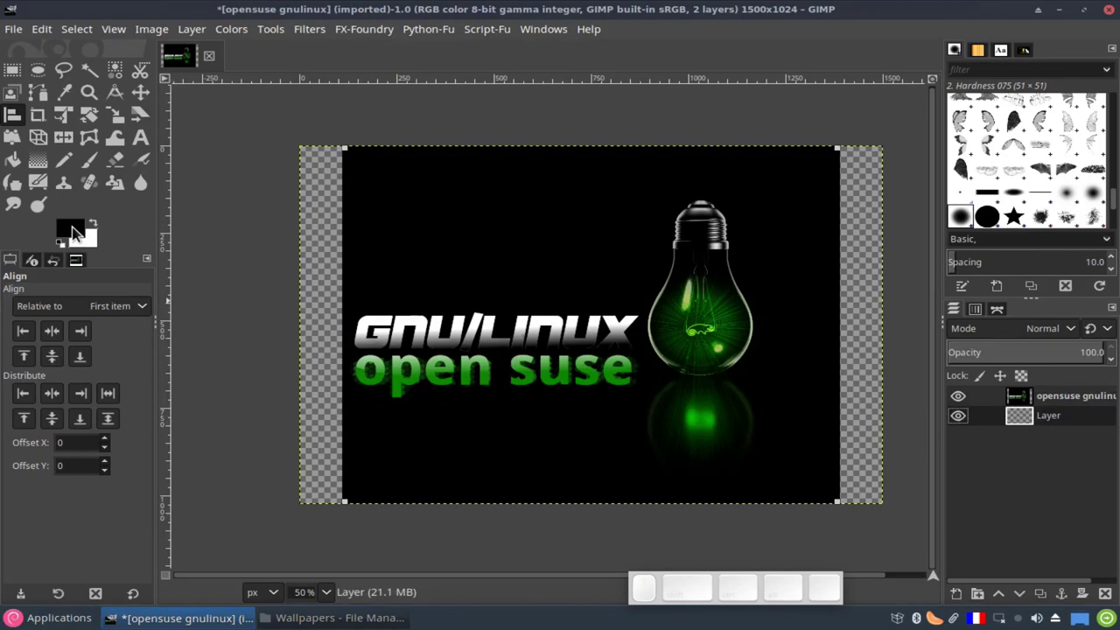
Fill the transparent layer with black, undo it, and browse the Edit and canvas menus
{"action": "left_click_drag", "start_coordinate": [76, 232], "coordinate": [324, 325]}
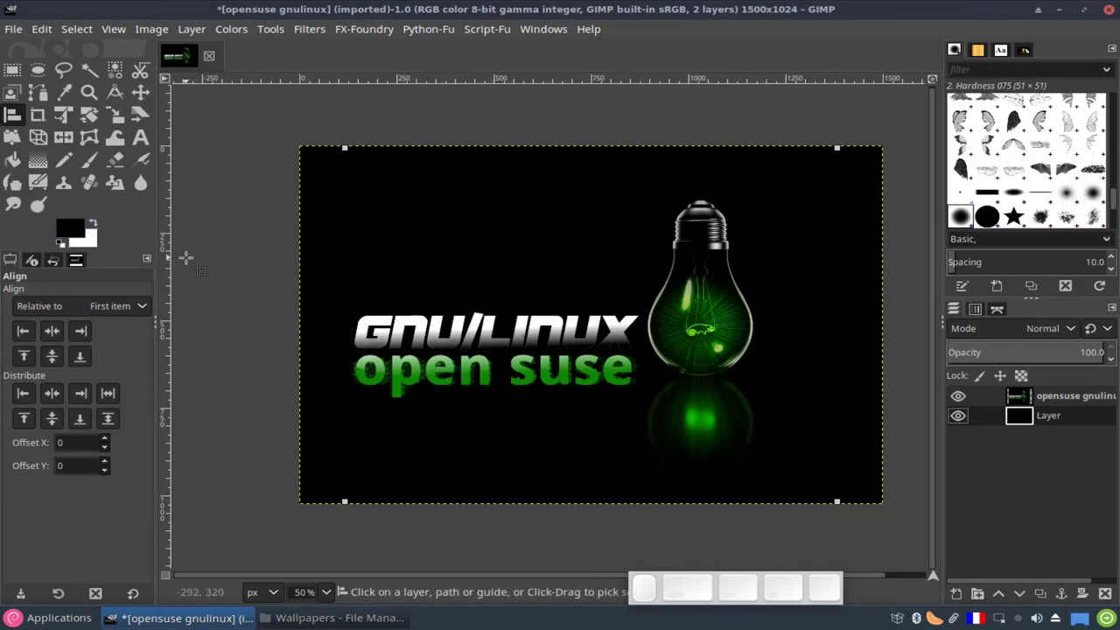
{"action": "key", "text": "ctrl+z"}
{"action": "left_click", "coordinate": [47, 43]}
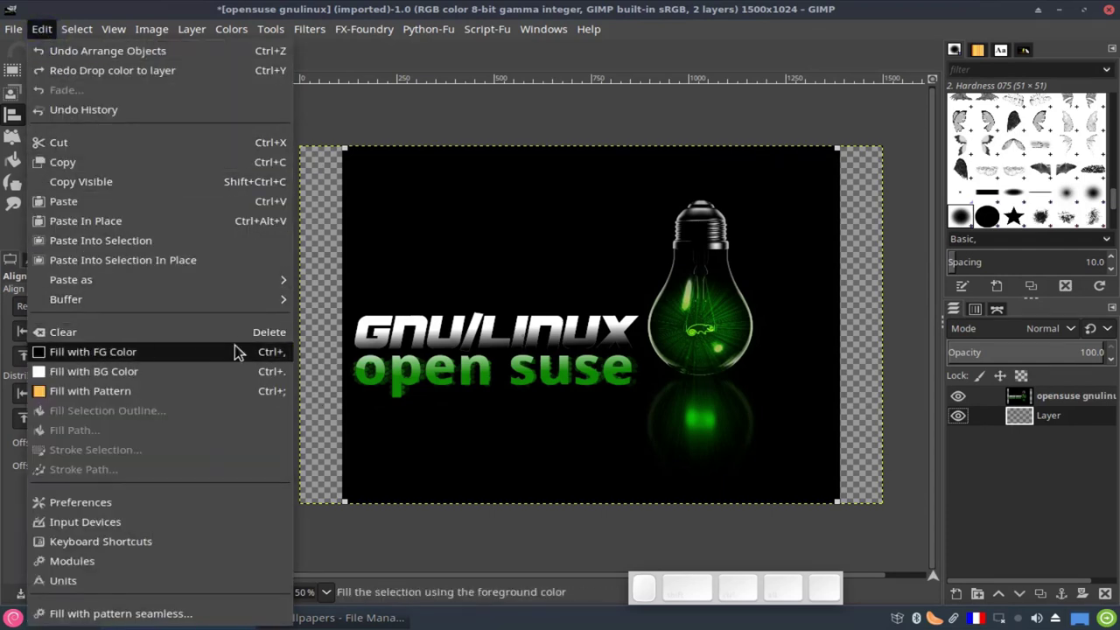
{"action": "left_click", "coordinate": [317, 344]}
{"action": "right_click", "coordinate": [329, 329]}
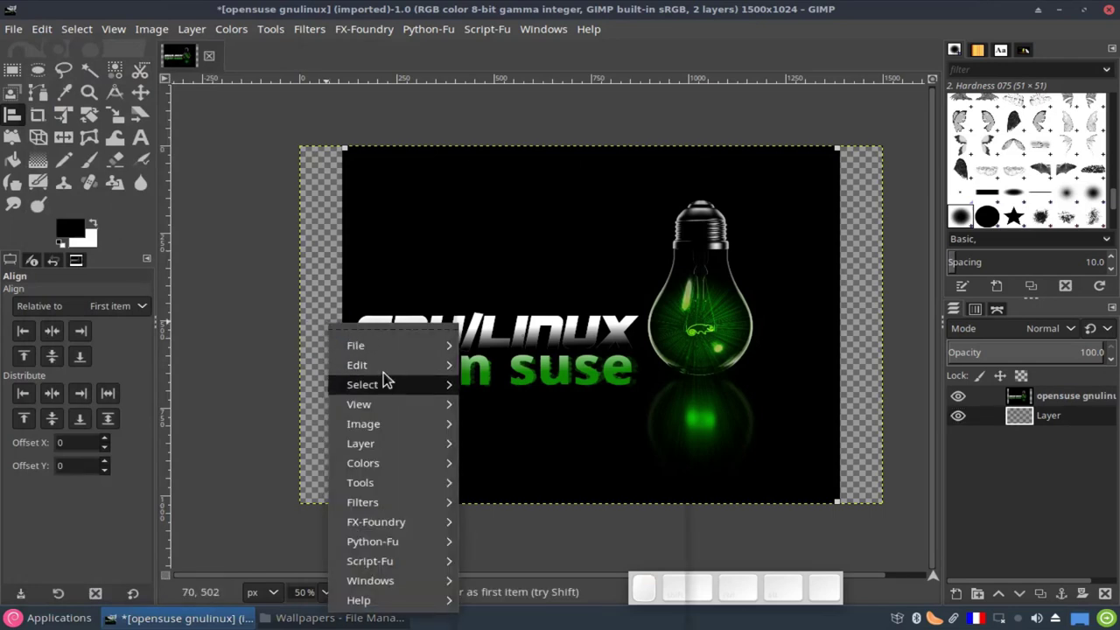
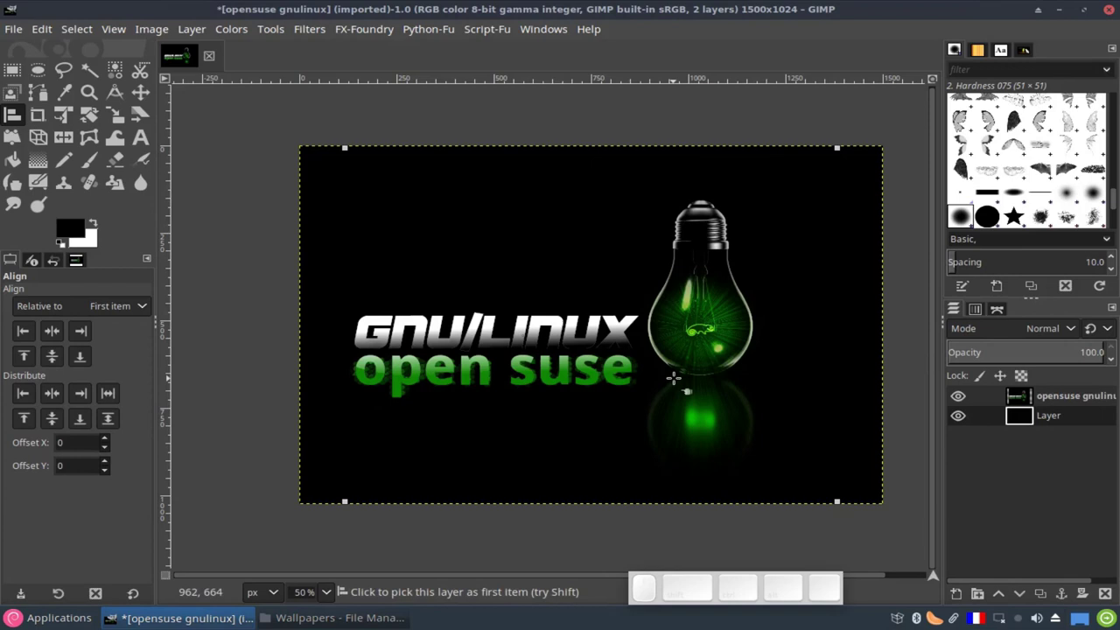
Merge the picture layer down onto the black layer into one full-canvas Layer
{"action": "right_click", "coordinate": [1022, 404]}
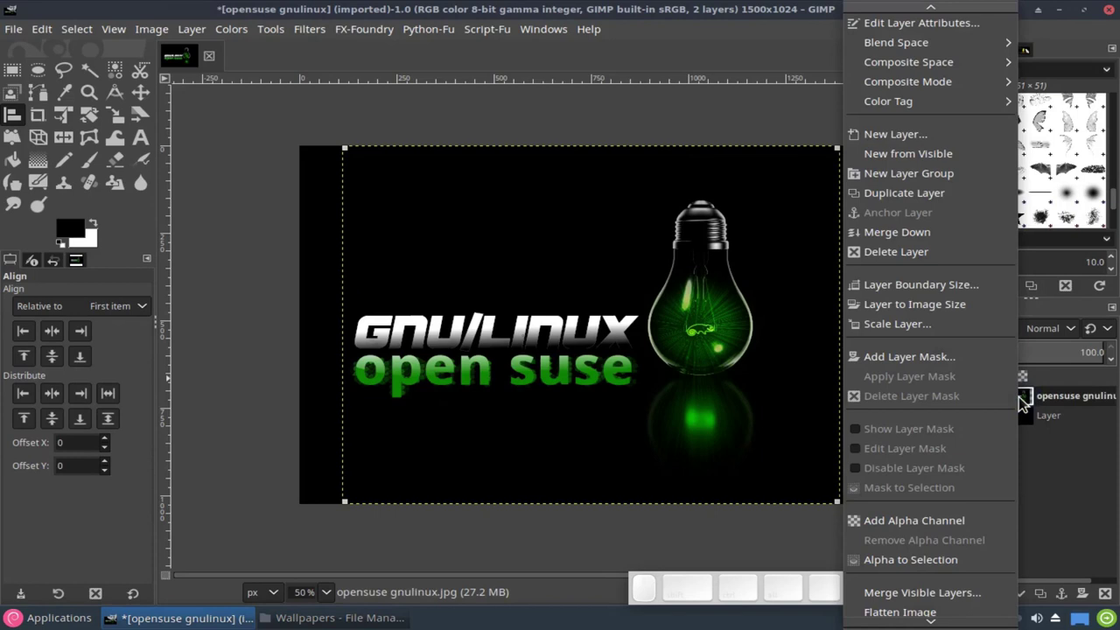
{"action": "left_click", "coordinate": [941, 245]}
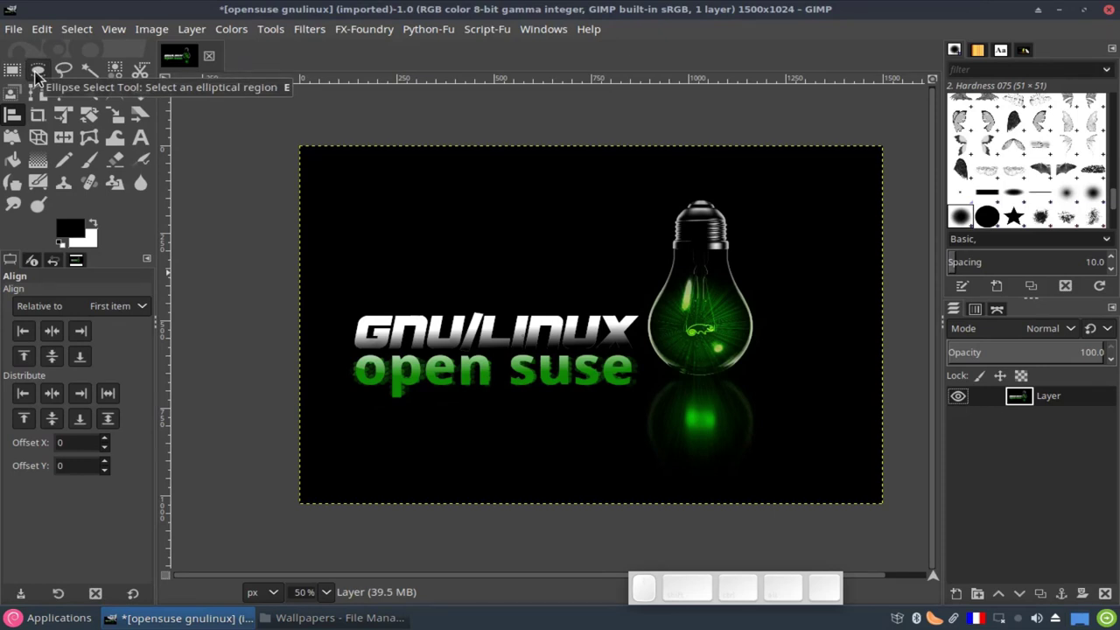
Select an inset rectangle, test a white fill and undo it, then invert the selection to the border
{"action": "left_click", "coordinate": [26, 78]}
{"action": "left_click", "coordinate": [28, 358]}
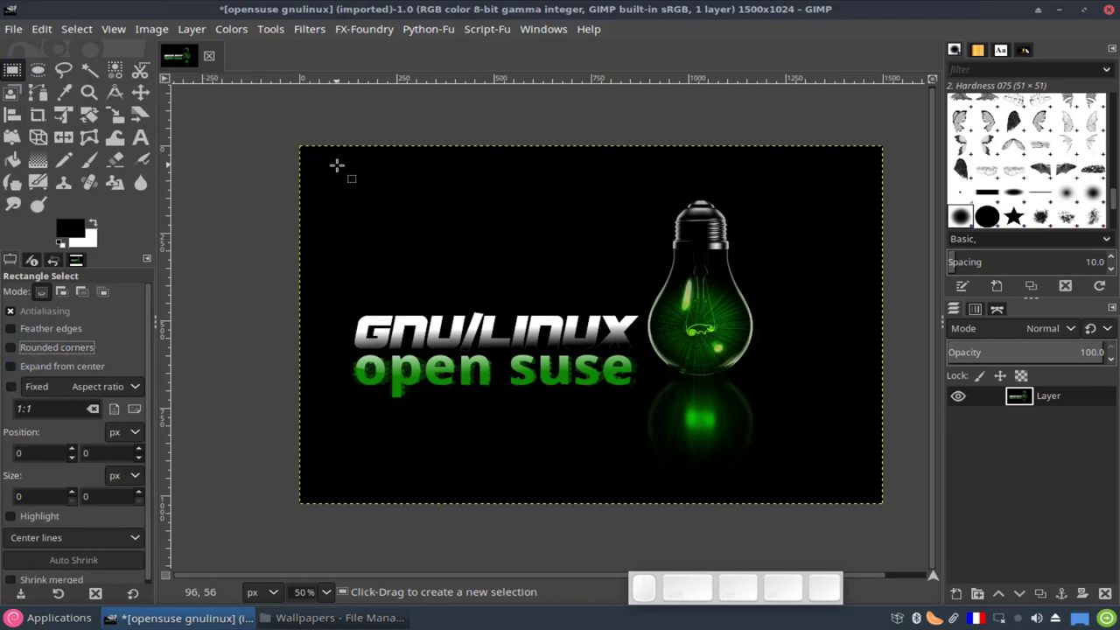
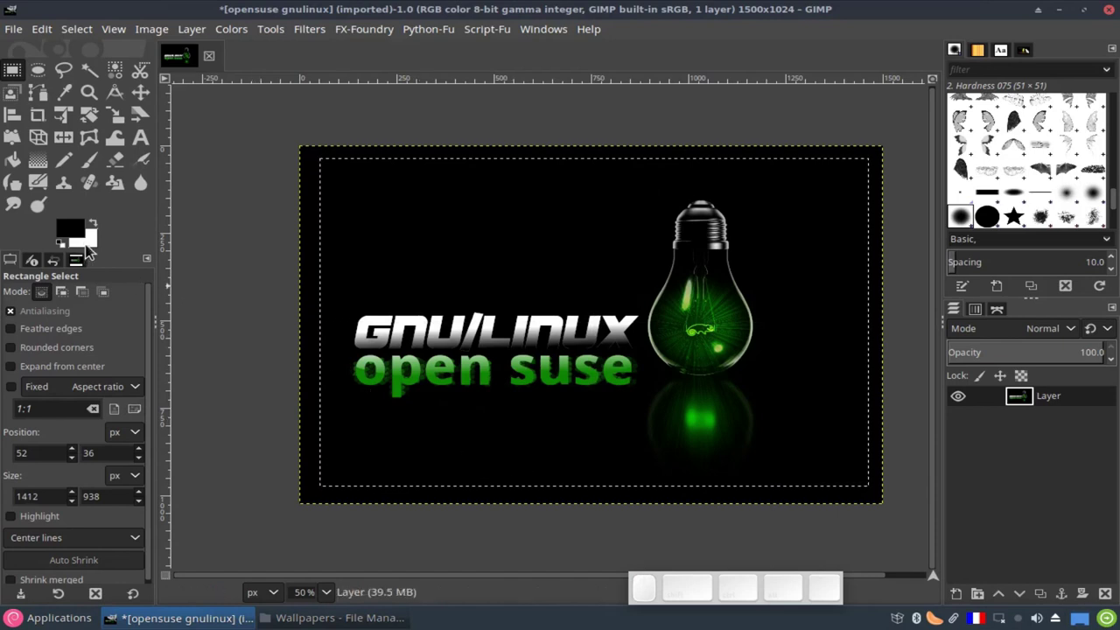
{"action": "left_click_drag", "start_coordinate": [92, 251], "coordinate": [80, 576]}
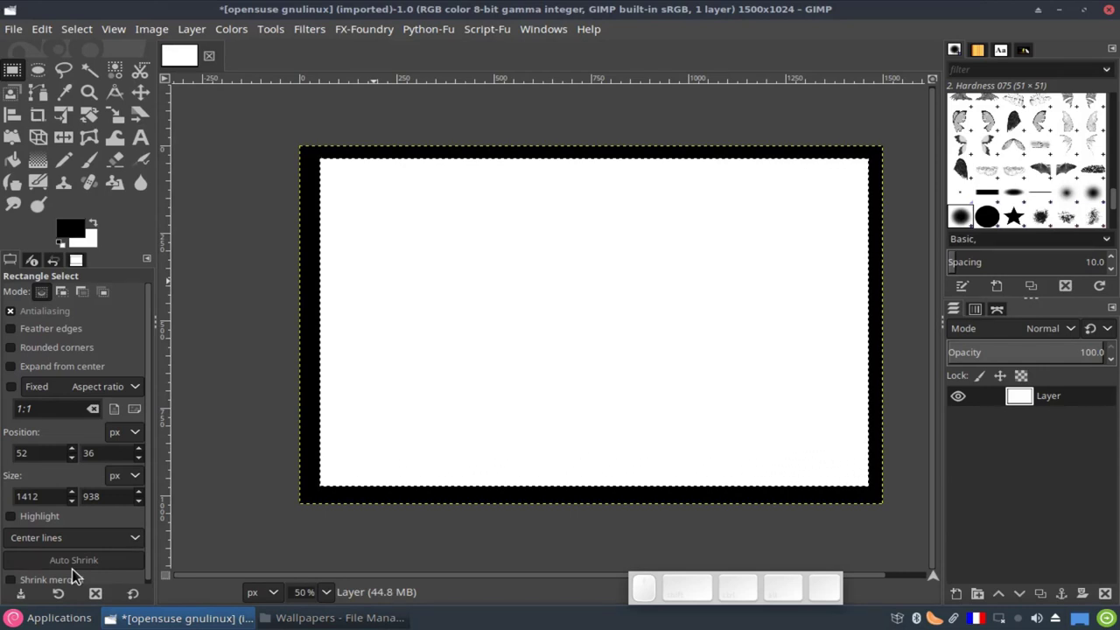
{"action": "key", "text": "ctrl+z"}
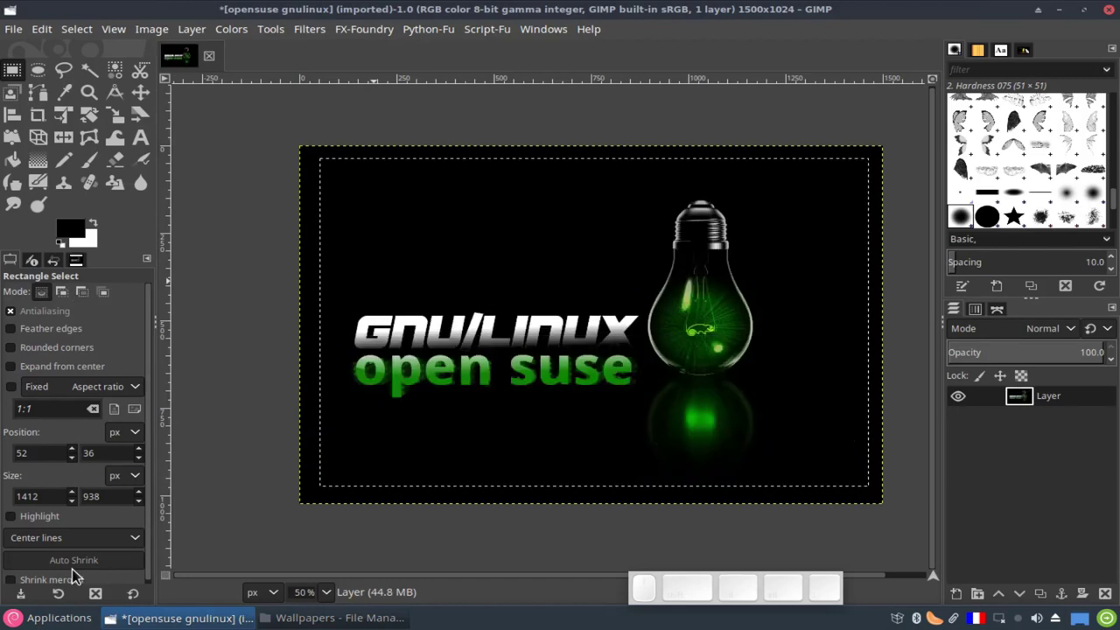
{"action": "left_click", "coordinate": [75, 37]}
{"action": "left_click", "coordinate": [96, 96]}
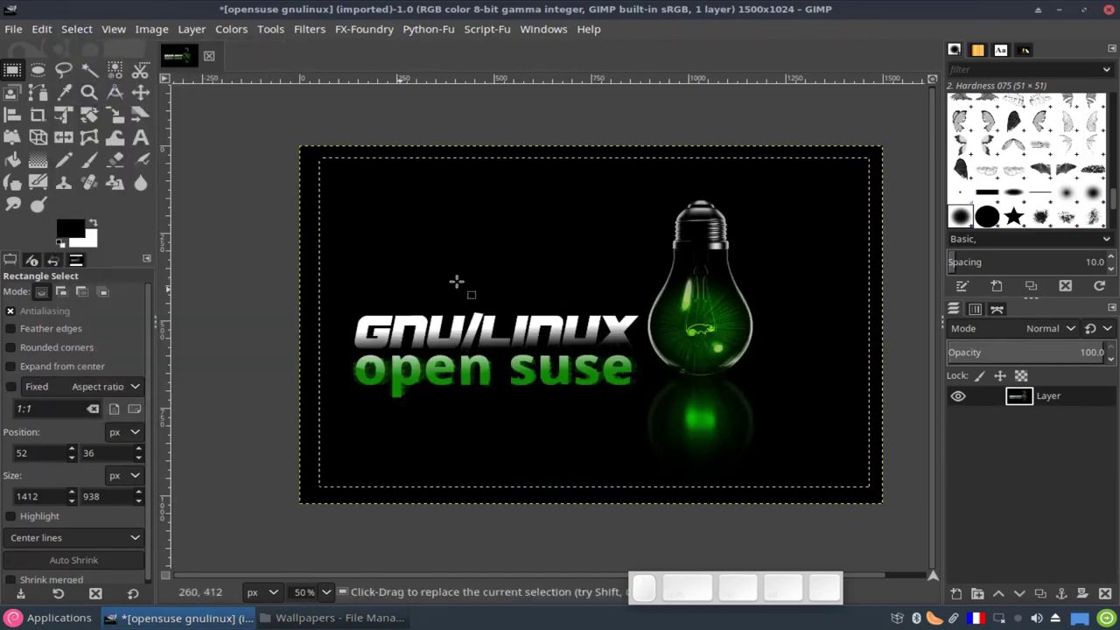
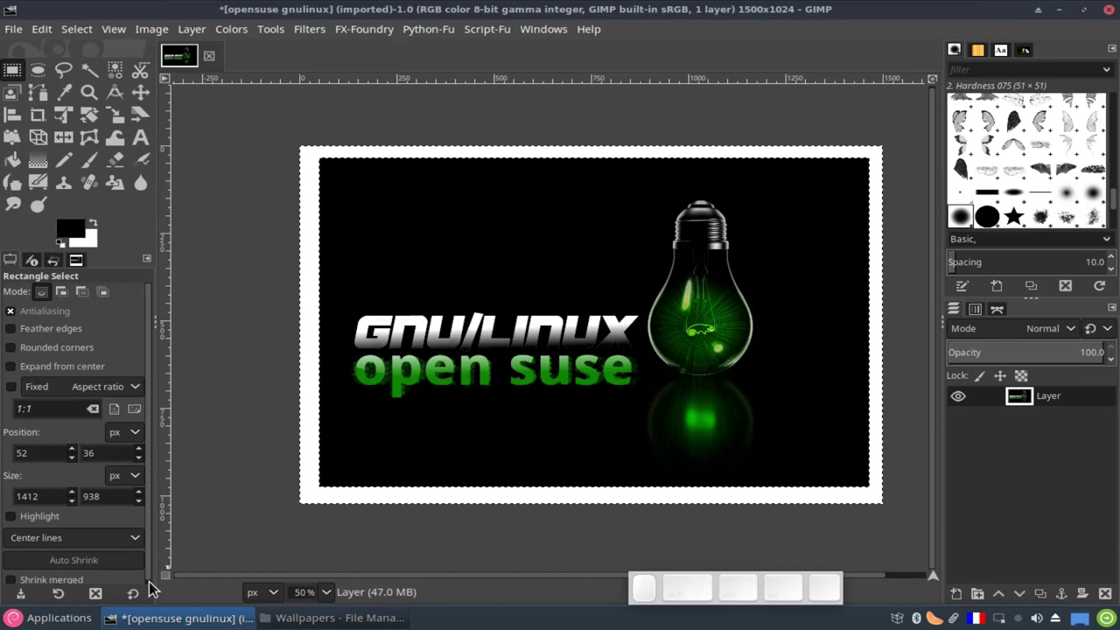
Undo the fill, add transparent Layer #1 and fill the inverted border selection with white on it
{"action": "key", "text": "ctrl+z"}
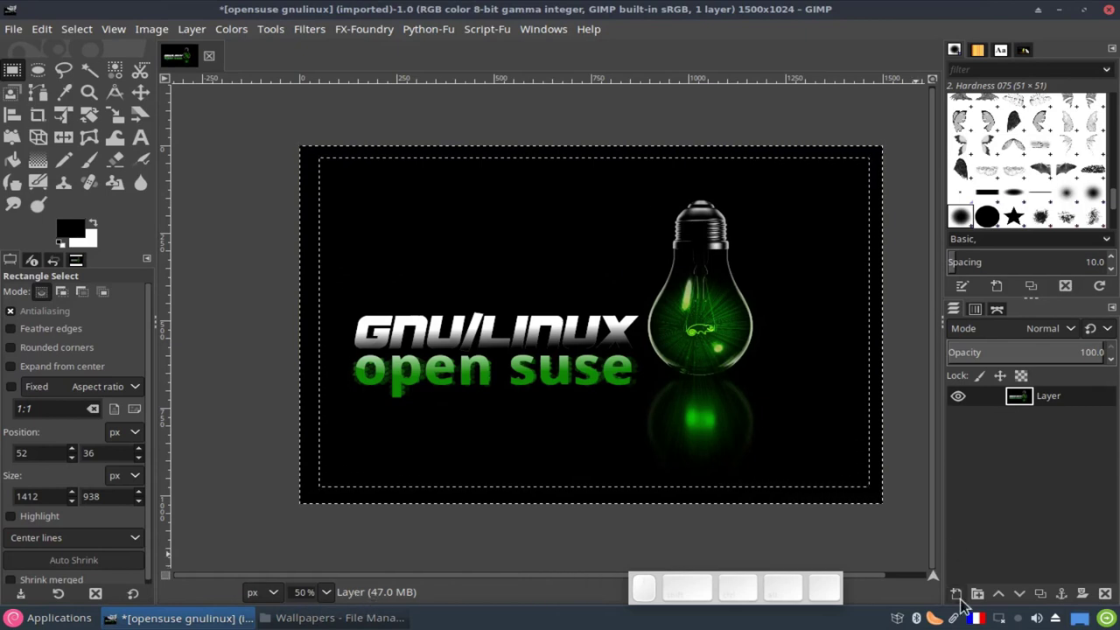
{"action": "left_click", "coordinate": [967, 606]}
{"action": "left_click", "coordinate": [1069, 599]}
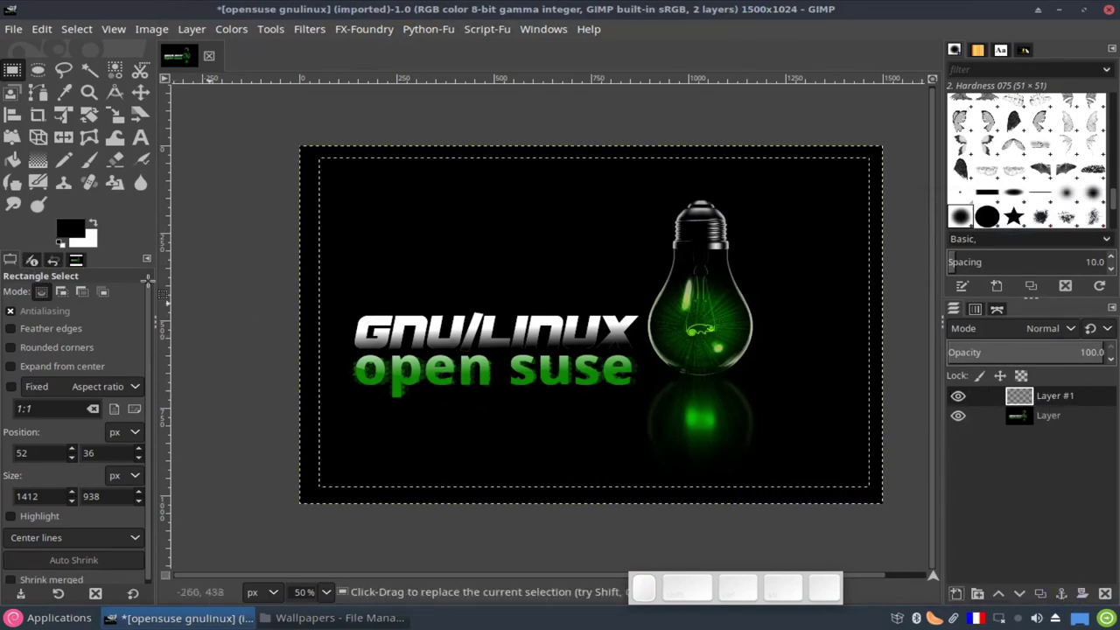
{"action": "left_click", "coordinate": [94, 247]}
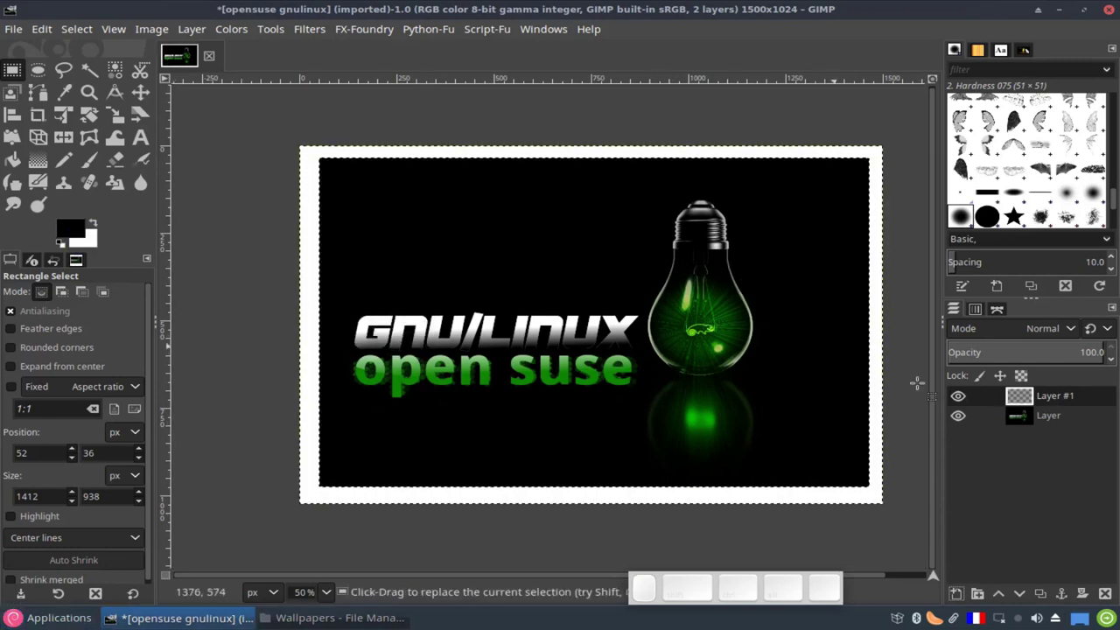
Toggle the border layer's visibility several times to compare with and without the white frame
{"action": "left_click", "coordinate": [964, 421]}
{"action": "left_click", "coordinate": [964, 421]}
{"action": "left_click", "coordinate": [964, 405]}
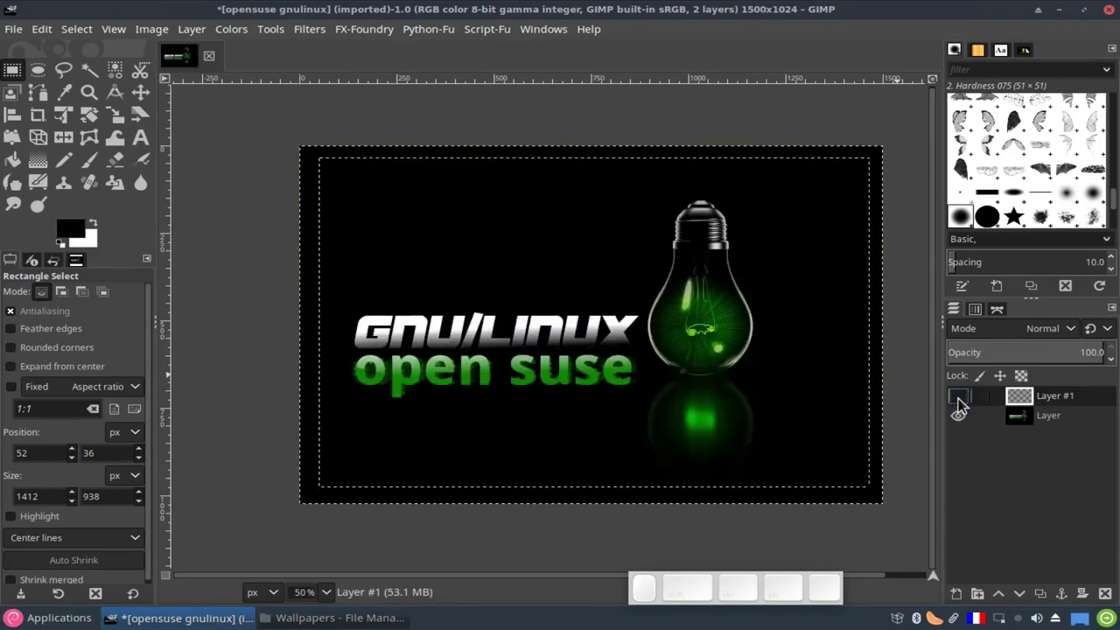
{"action": "left_click", "coordinate": [964, 405]}
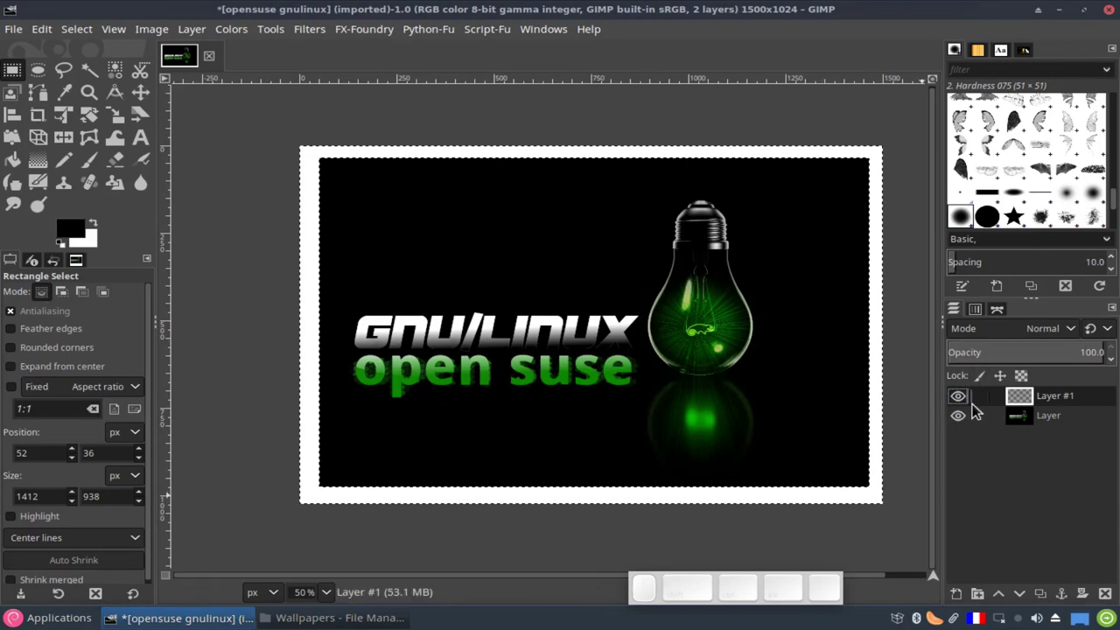
{"action": "left_click", "coordinate": [967, 410]}
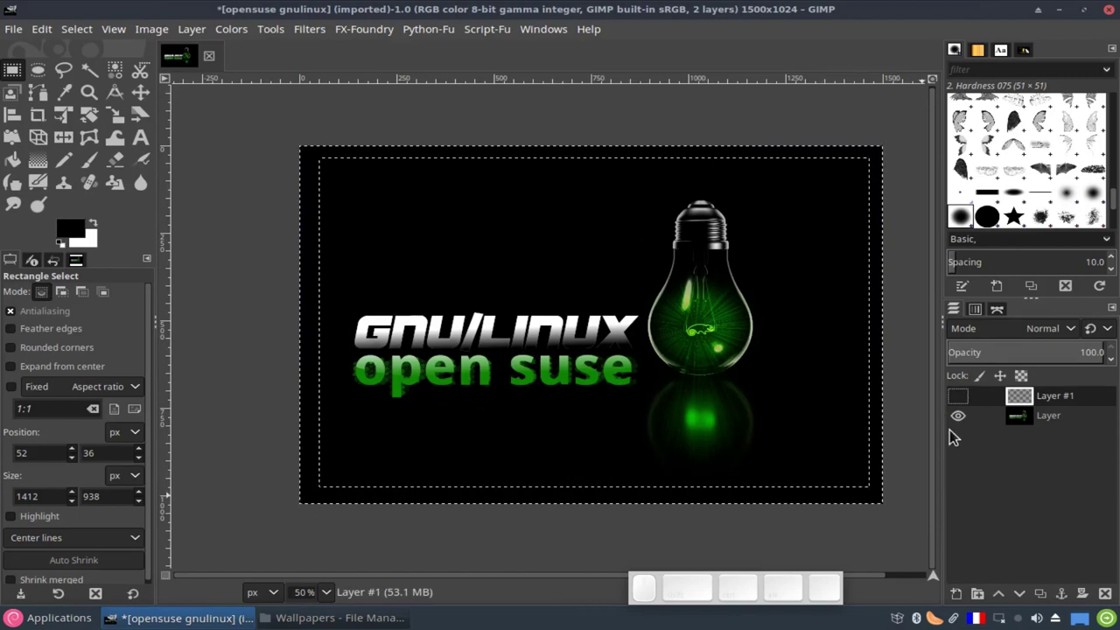
{"action": "left_click", "coordinate": [962, 411]}
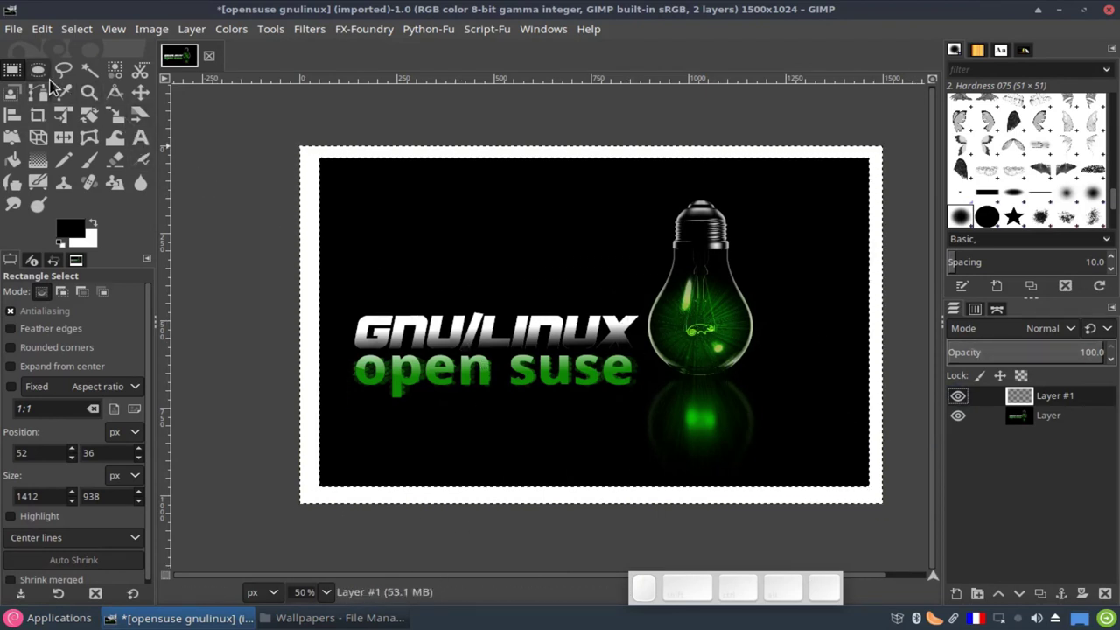
Ellipse-select the logo text, copy it and paste it as a floating selection
{"action": "left_click", "coordinate": [50, 82]}
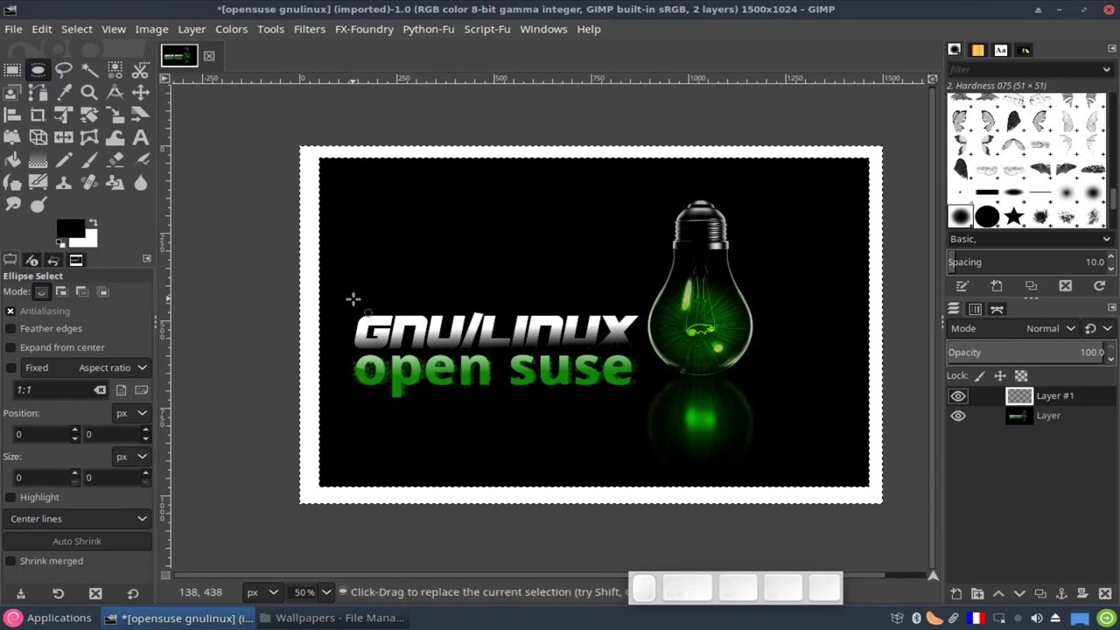
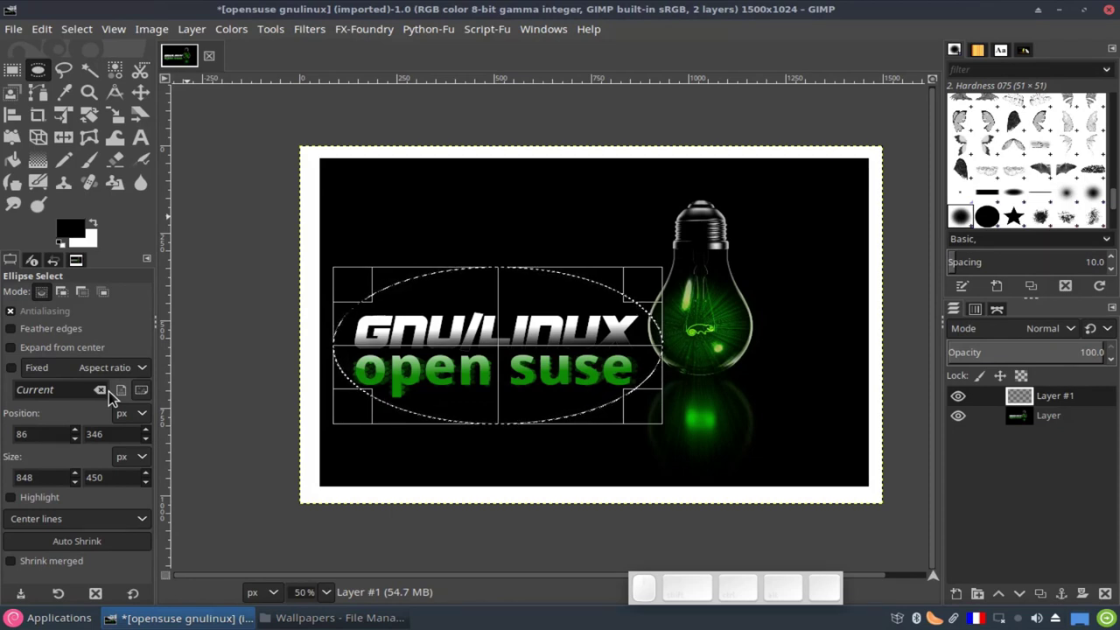
{"action": "key", "text": "Return"}
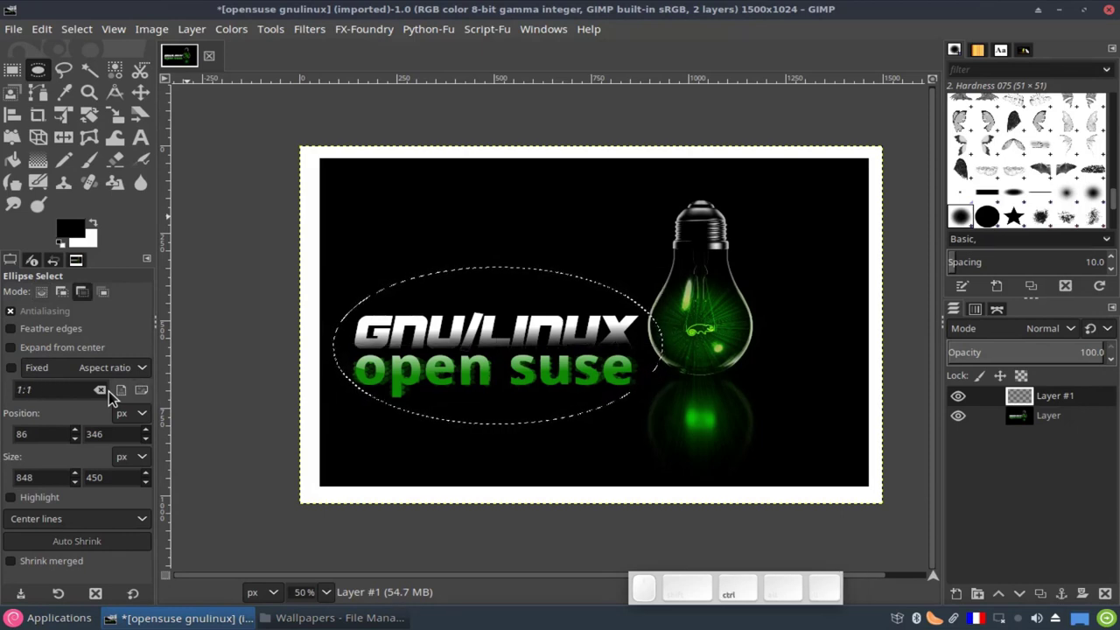
{"action": "key", "text": "ctrl+c"}
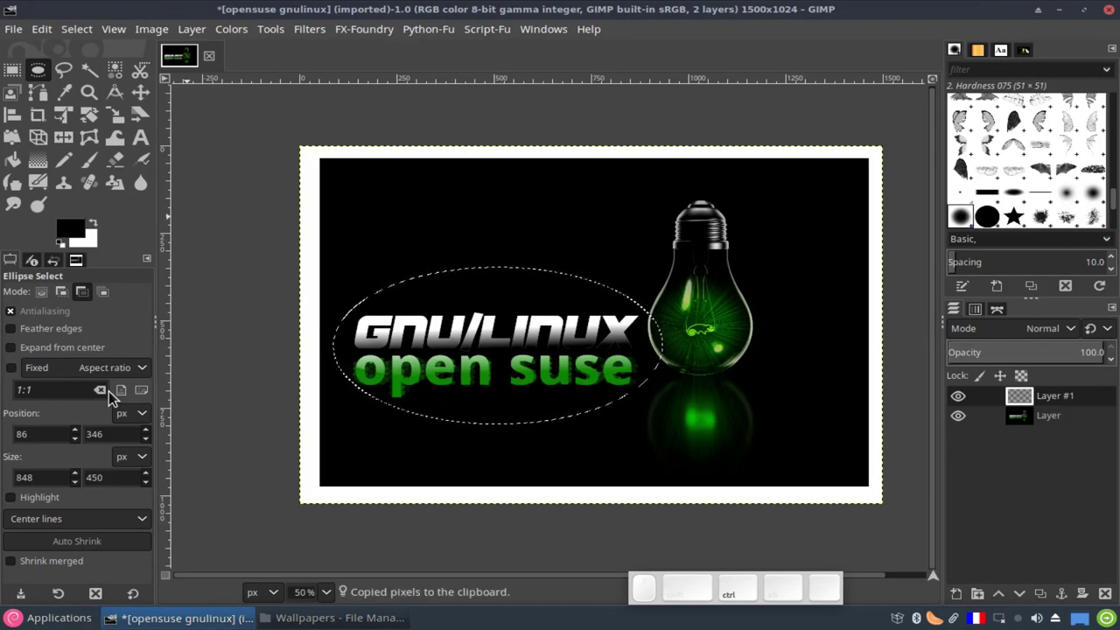
{"action": "key", "text": "ctrl+v"}
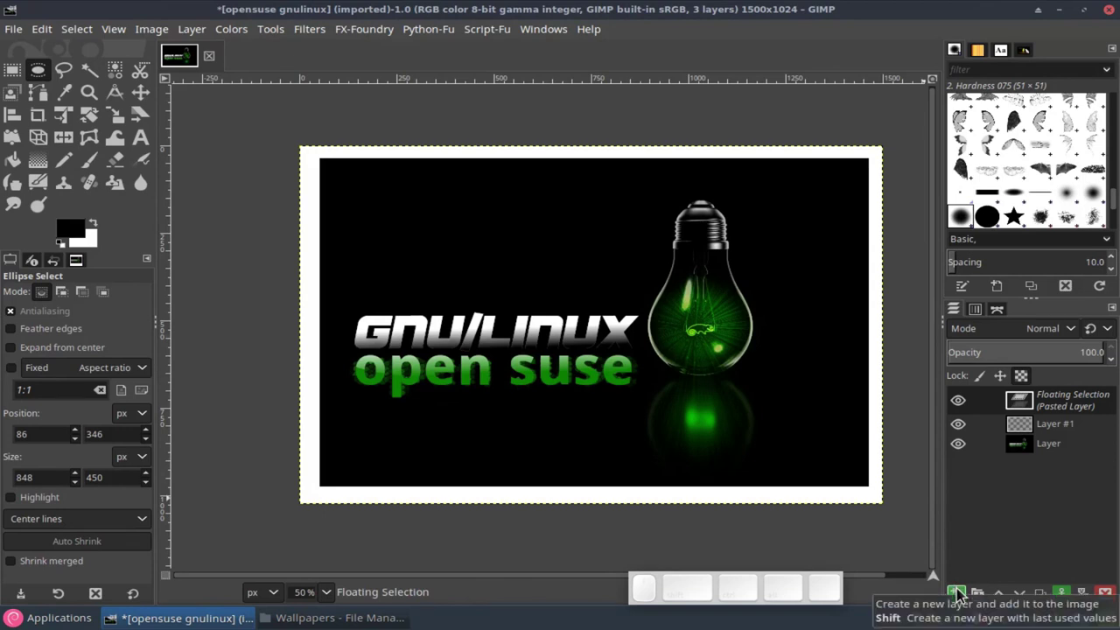
{"action": "left_click", "coordinate": [959, 596]}
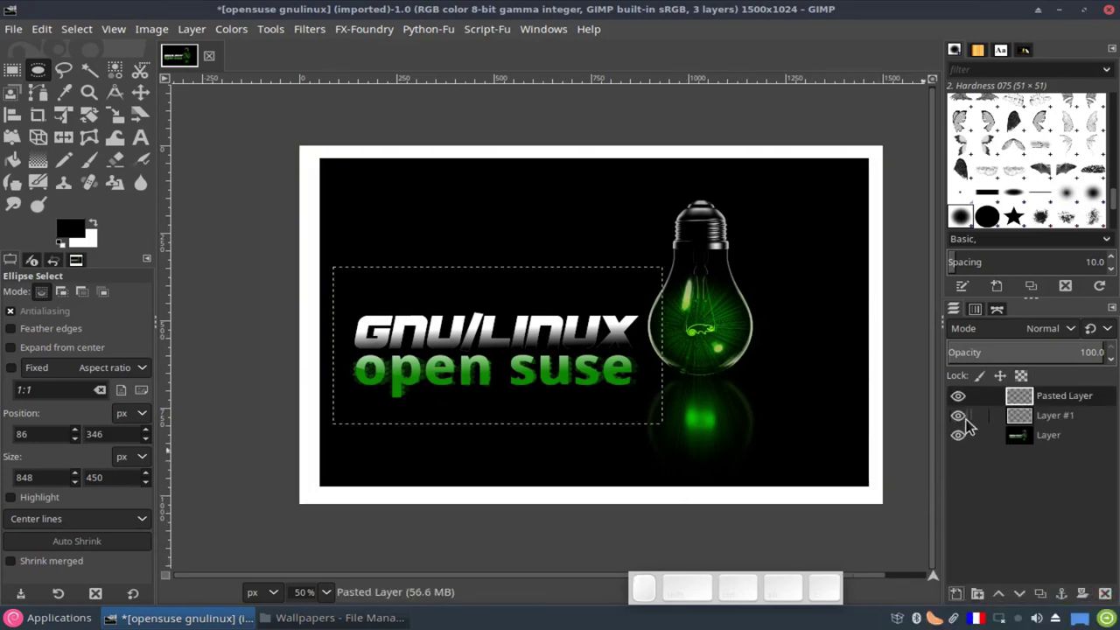
{"action": "left_click", "coordinate": [964, 442]}
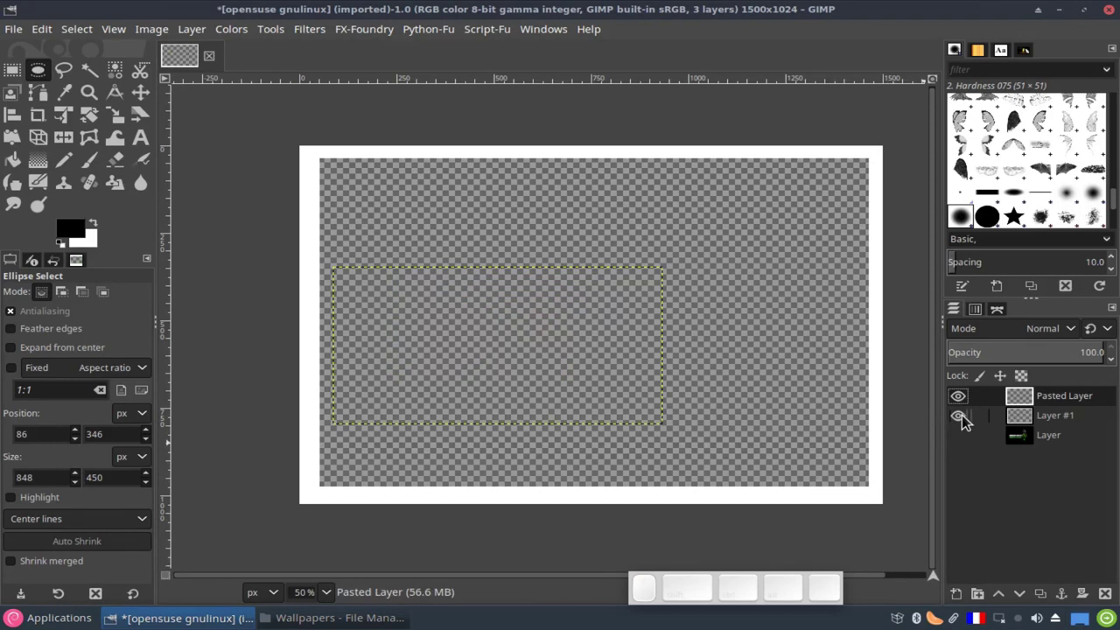
{"action": "left_click", "coordinate": [1023, 444]}
{"action": "left_click", "coordinate": [963, 444]}
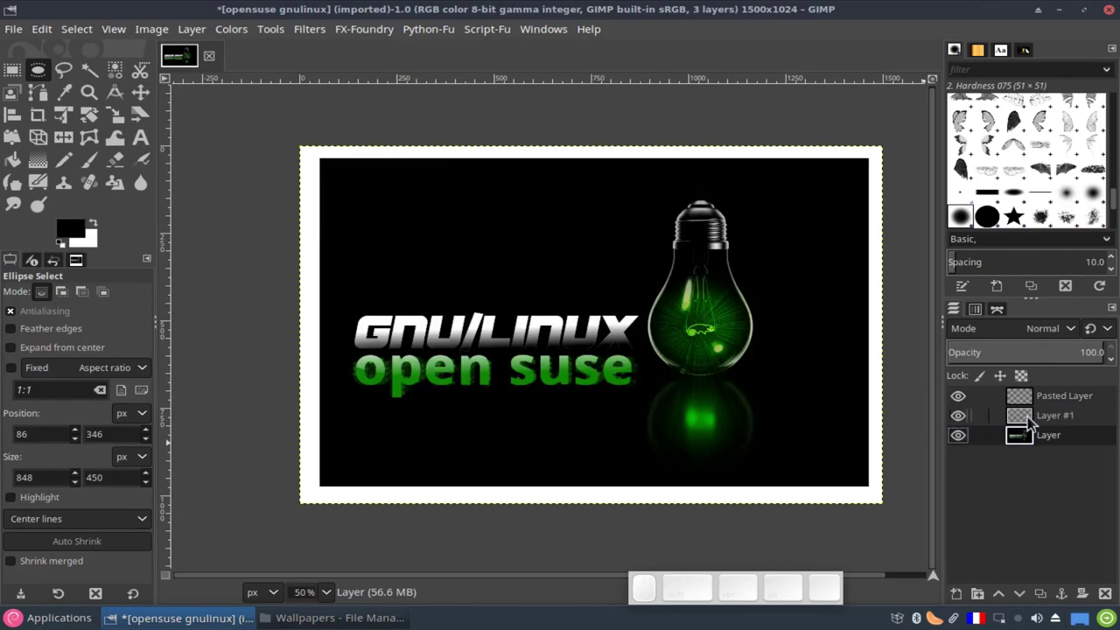
{"action": "left_click", "coordinate": [1042, 411]}
{"action": "left_click", "coordinate": [1104, 601]}
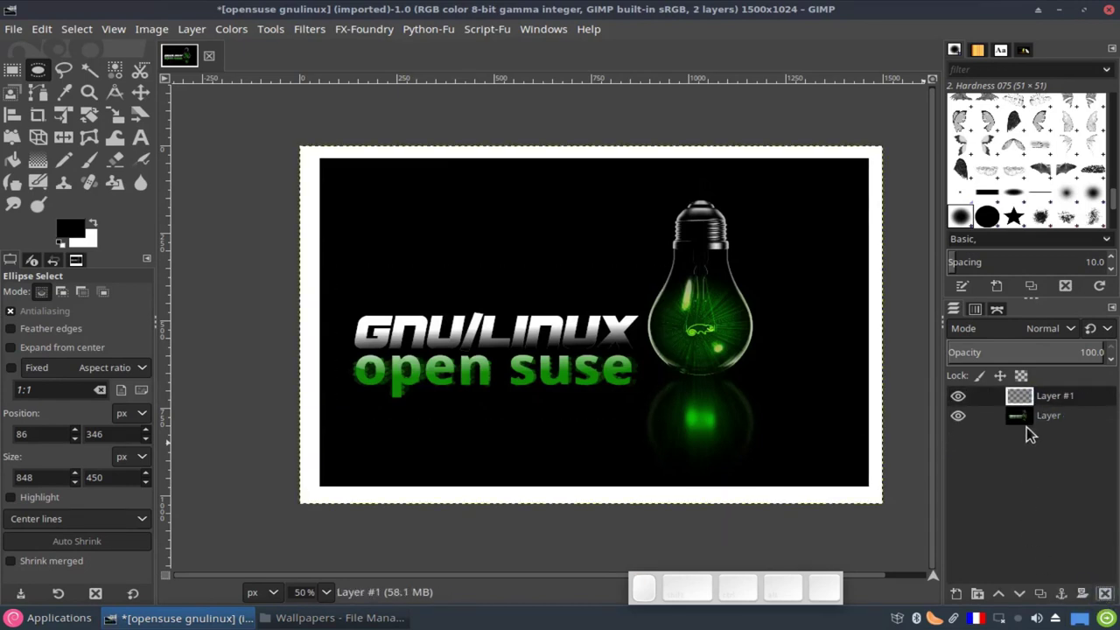
{"action": "left_click", "coordinate": [1028, 425]}
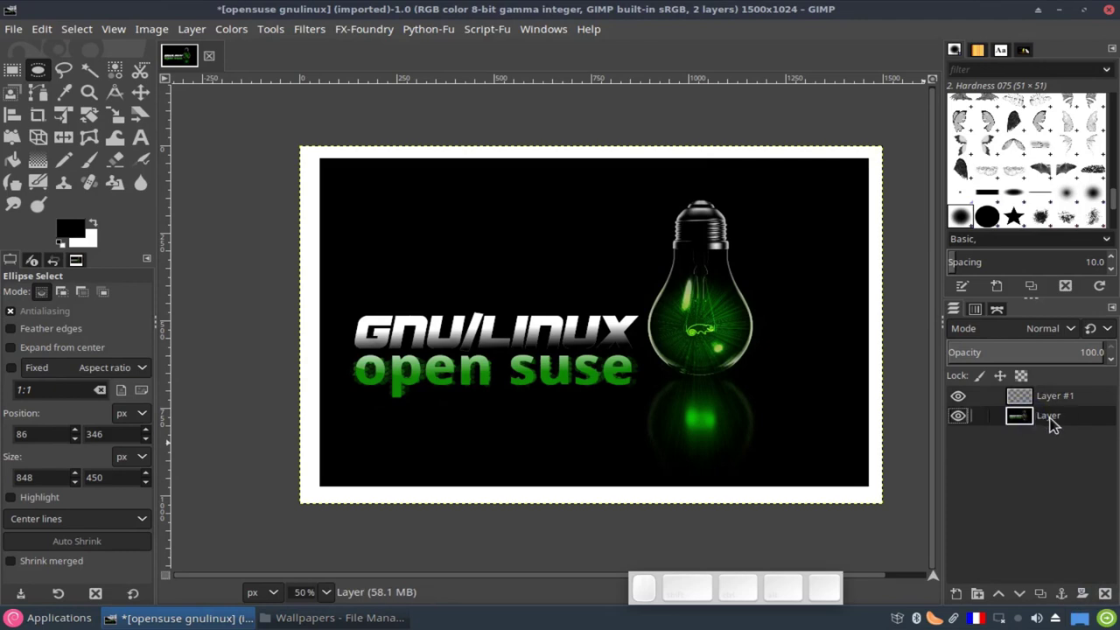
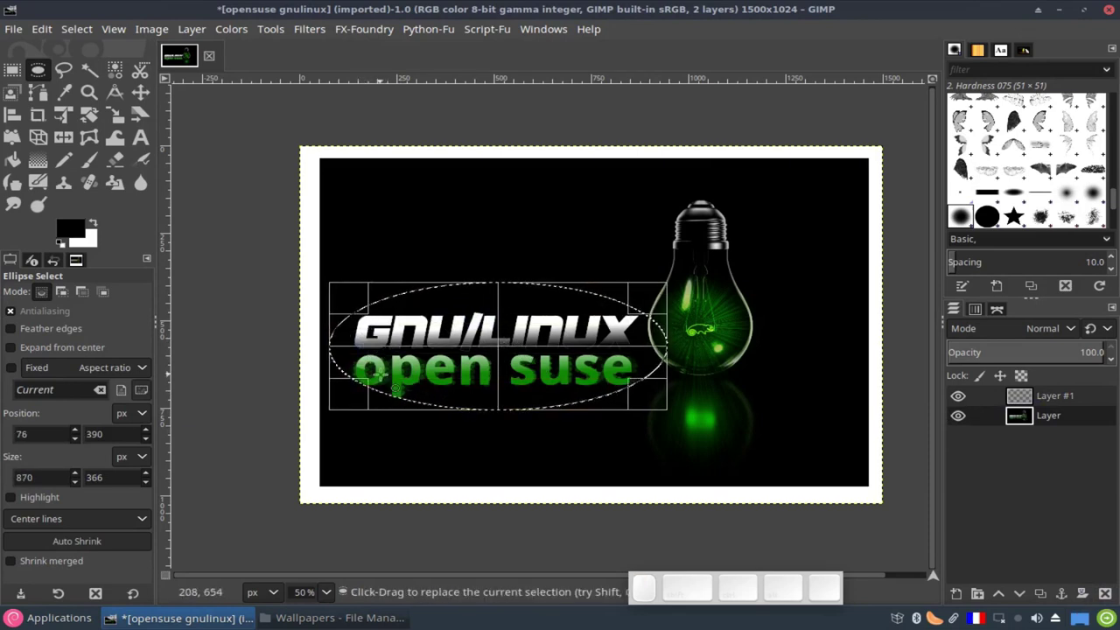
Copy the logo inside the ellipse and anchor the paste as a new Pasted Layer
{"action": "key", "text": "Return"}
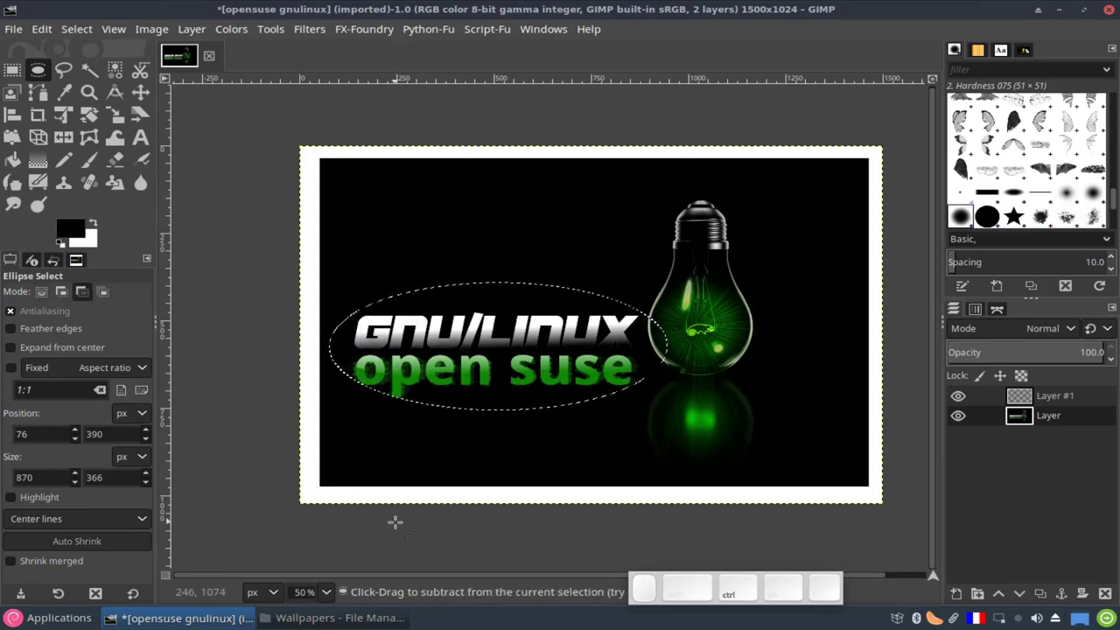
{"action": "key", "text": "ctrl+c"}
{"action": "key", "text": "ctrl+v"}
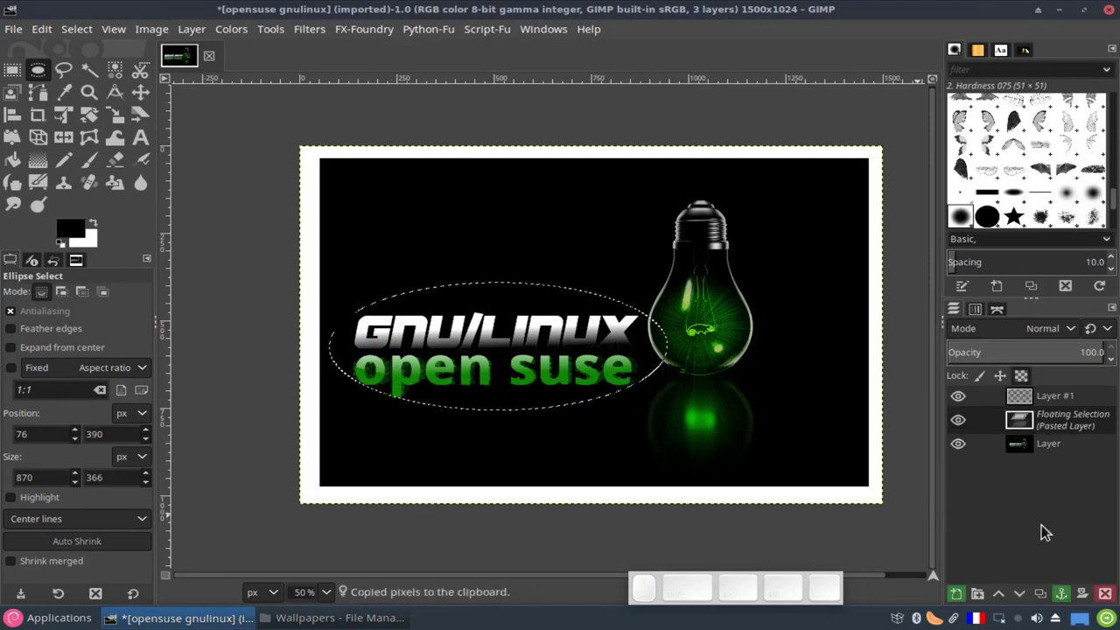
{"action": "left_click", "coordinate": [957, 604]}
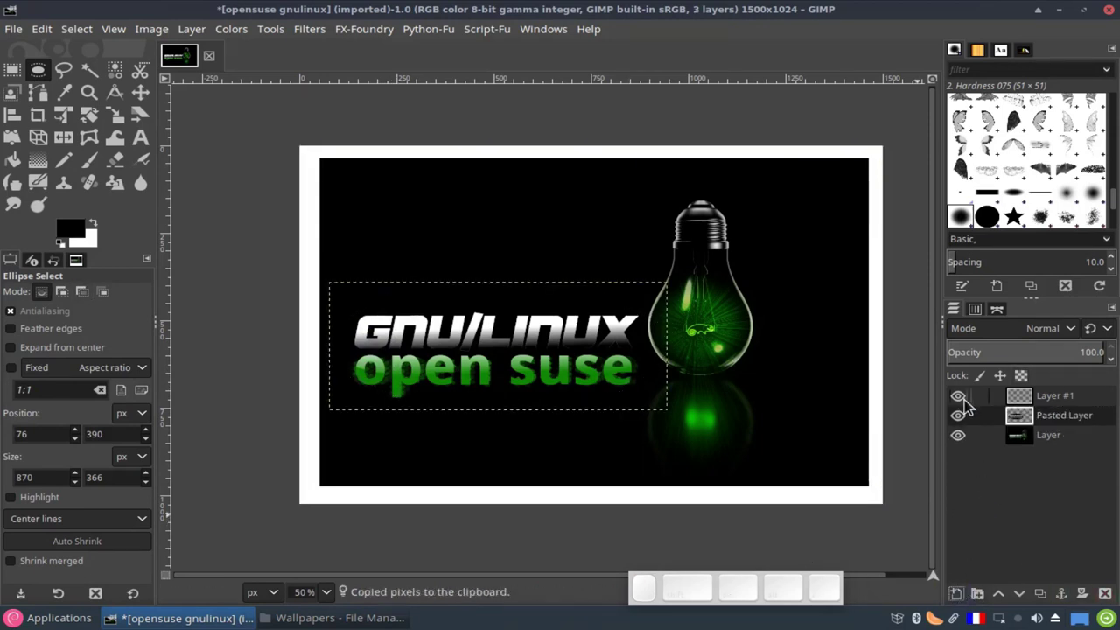
Hide and reshow the photo to check the cutout, then hide Layer #1 and Pasted Layer
{"action": "left_click", "coordinate": [967, 440]}
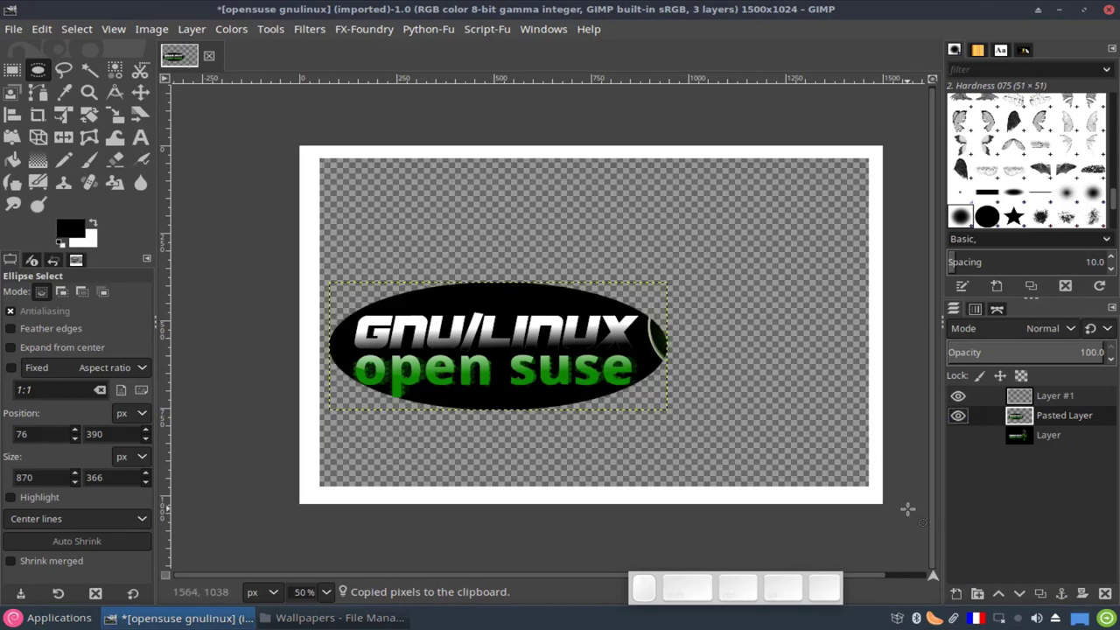
{"action": "left_click", "coordinate": [959, 444]}
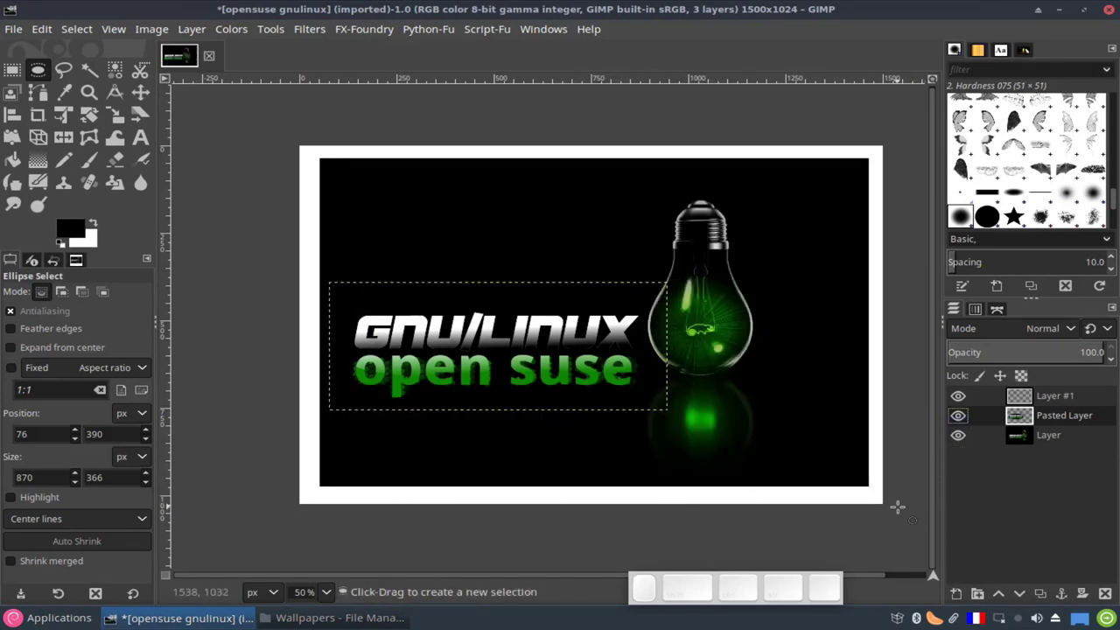
{"action": "left_click", "coordinate": [960, 406]}
{"action": "left_click", "coordinate": [964, 425]}
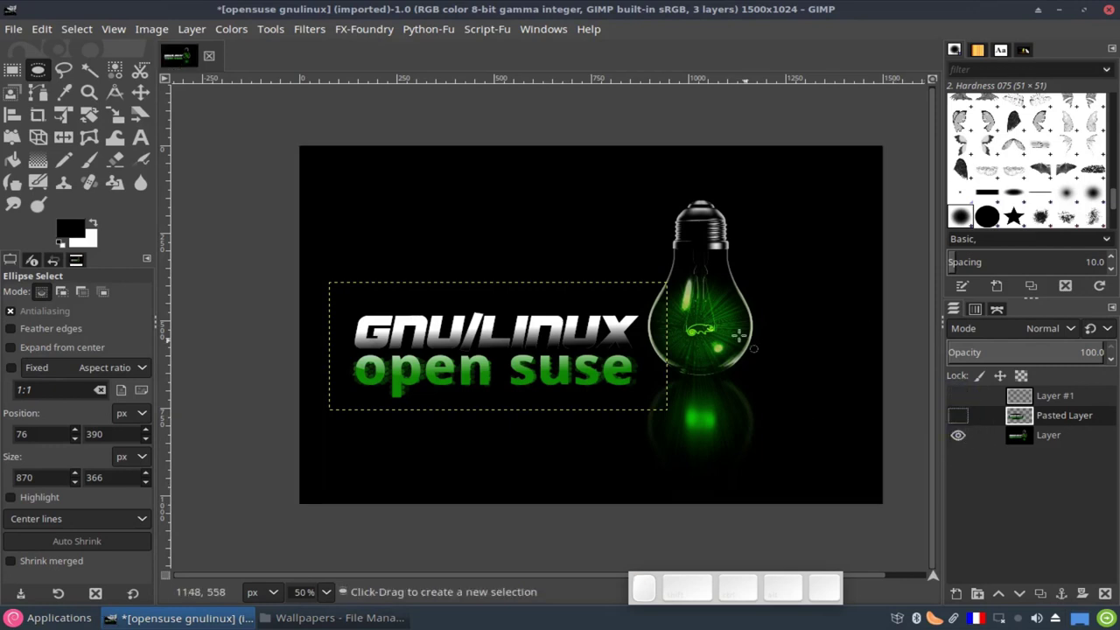
{"action": "left_click", "coordinate": [11, 84]}
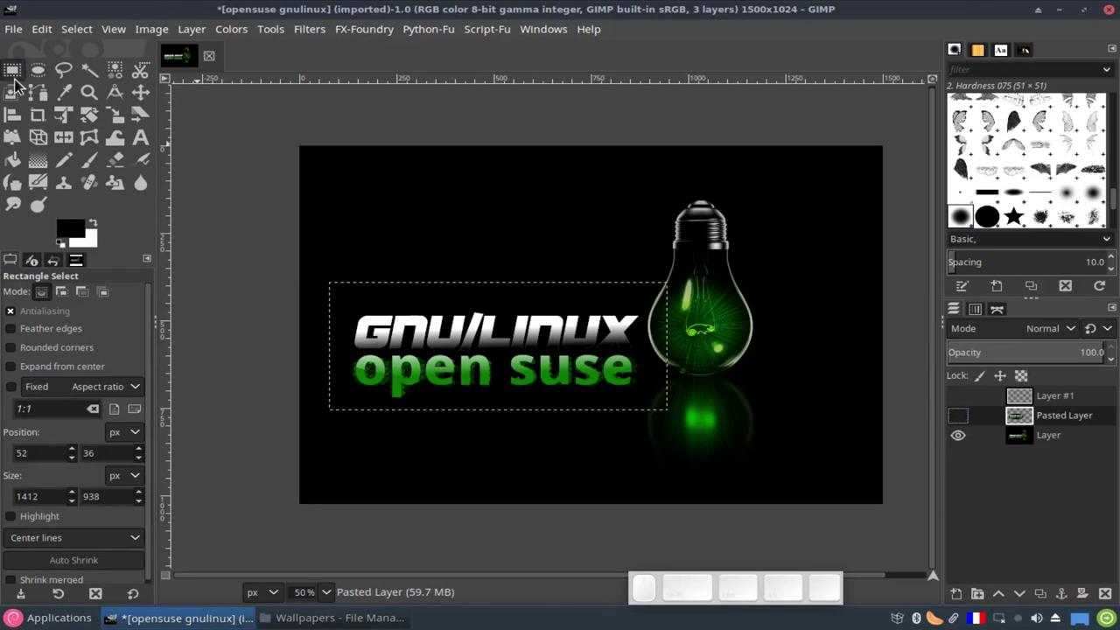
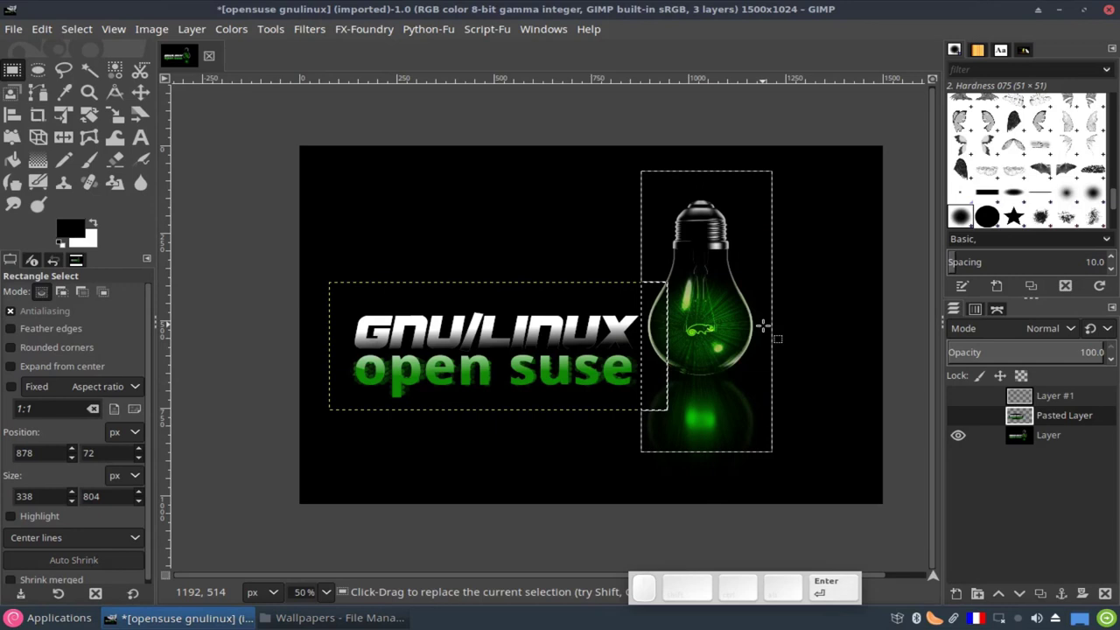
Reshow the border layer, copy the rectangle-selected bulb from Layer into new Pasted Layer #1
{"action": "left_click", "coordinate": [1060, 400]}
{"action": "left_click", "coordinate": [968, 405]}
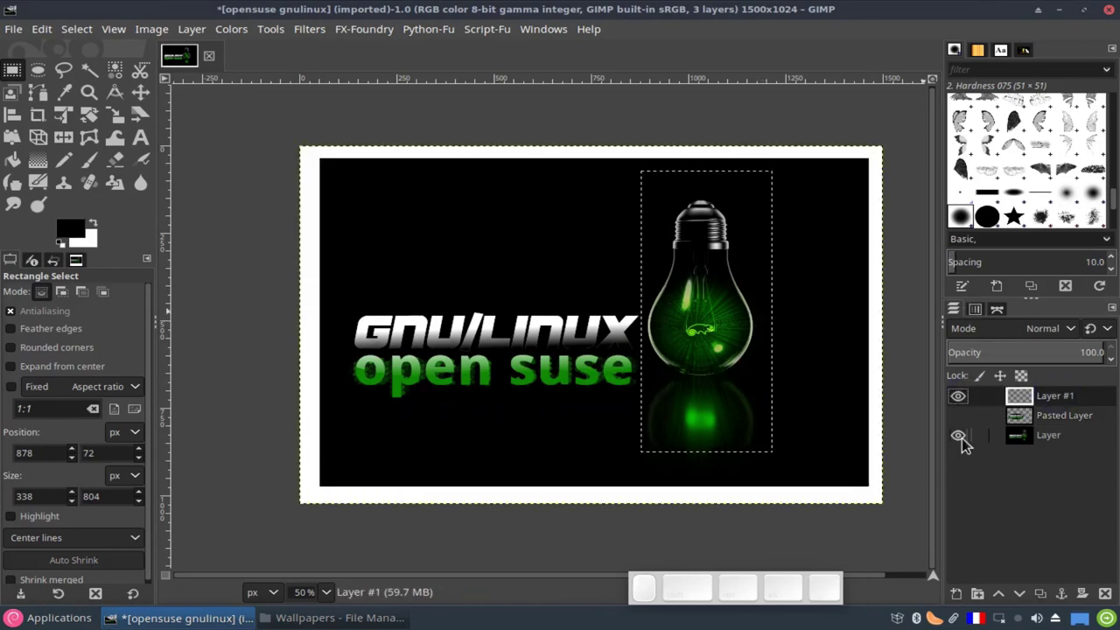
{"action": "left_click", "coordinate": [1020, 450]}
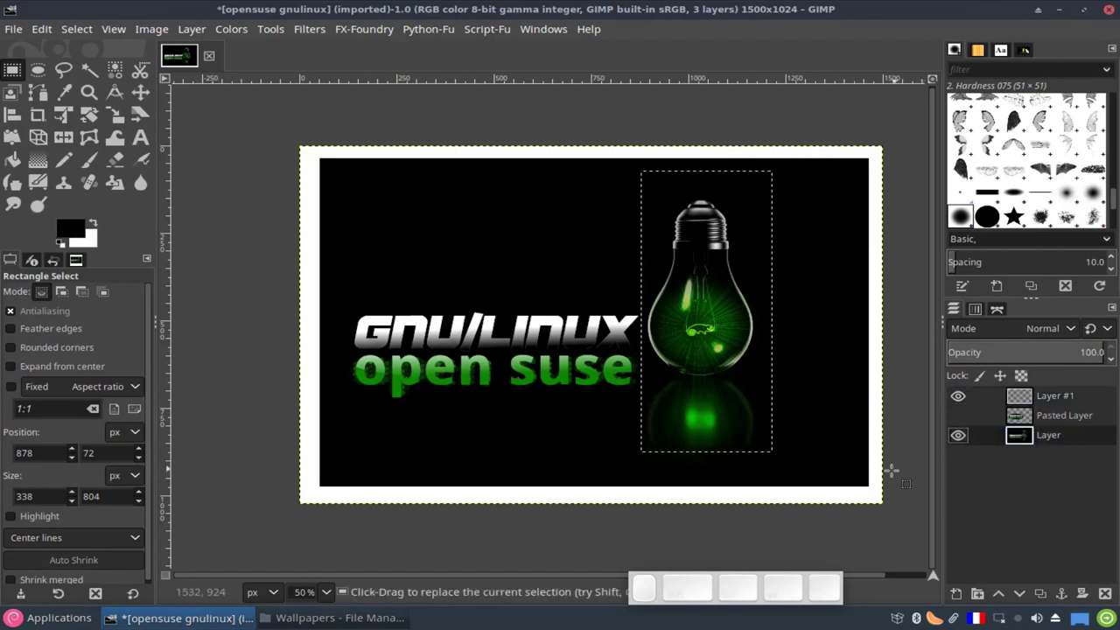
{"action": "key", "text": "ctrl+c"}
{"action": "key", "text": "ctrl+v"}
{"action": "left_click", "coordinate": [960, 596]}
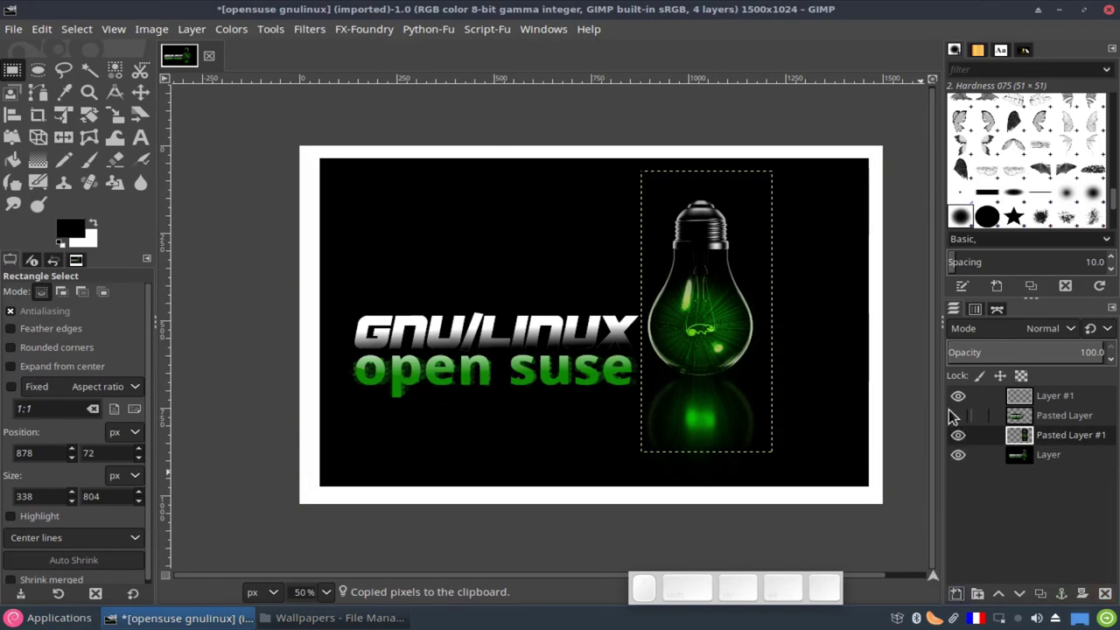
Toggle layer visibilities to compare, leaving only the white-border layer visible
{"action": "left_click", "coordinate": [962, 402]}
{"action": "left_click", "coordinate": [965, 464]}
{"action": "left_click", "coordinate": [961, 469]}
{"action": "left_click", "coordinate": [972, 410]}
{"action": "left_click", "coordinate": [970, 445]}
{"action": "left_click", "coordinate": [970, 458]}
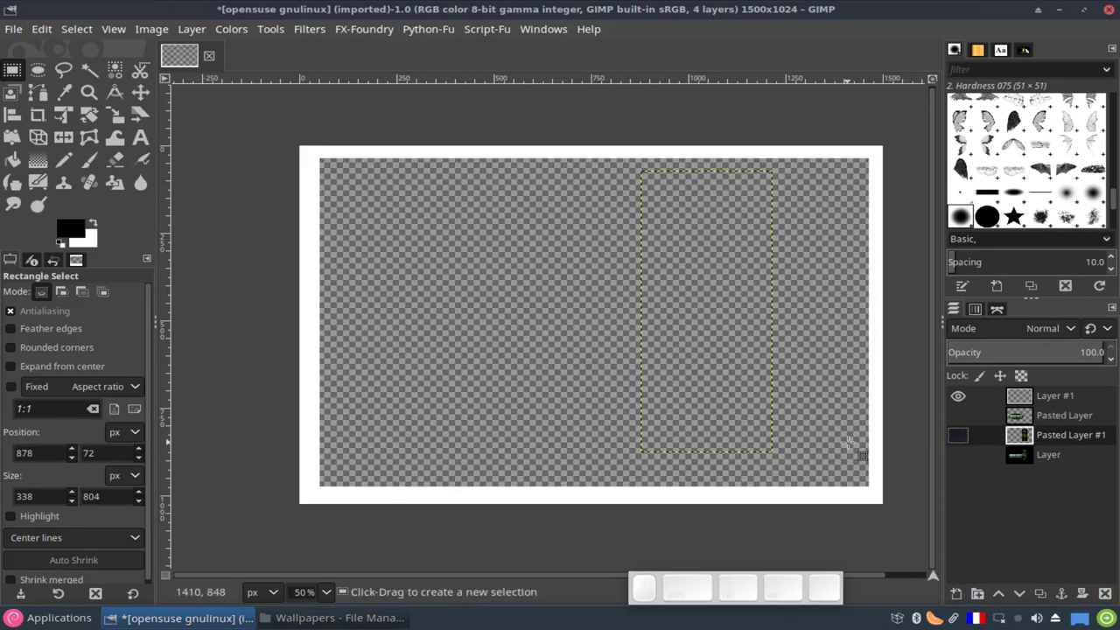
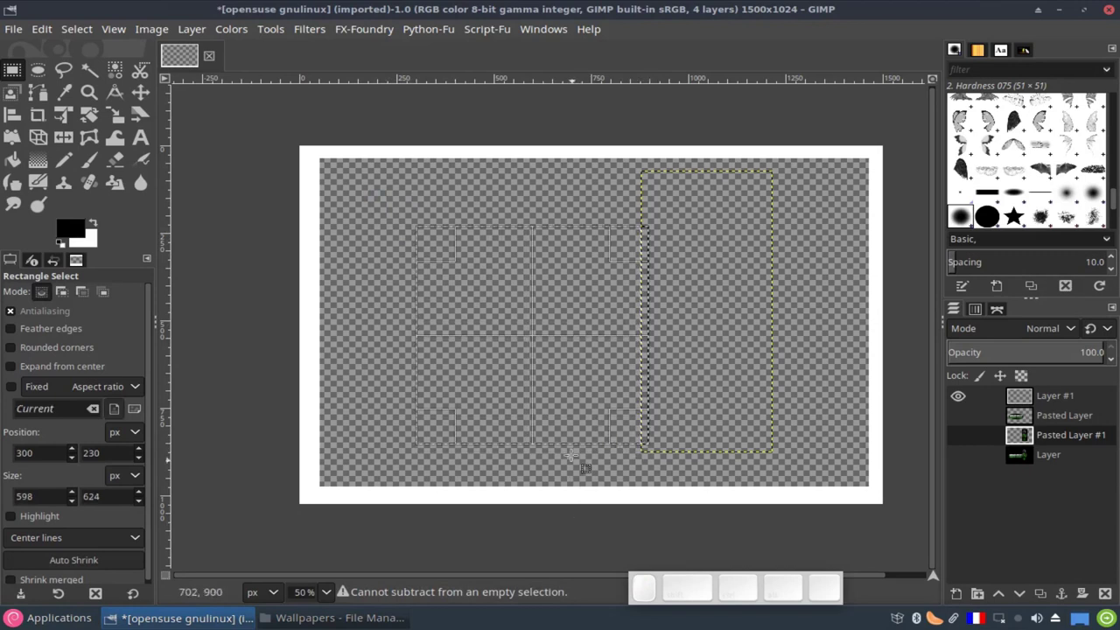
{"action": "key", "text": "Return"}
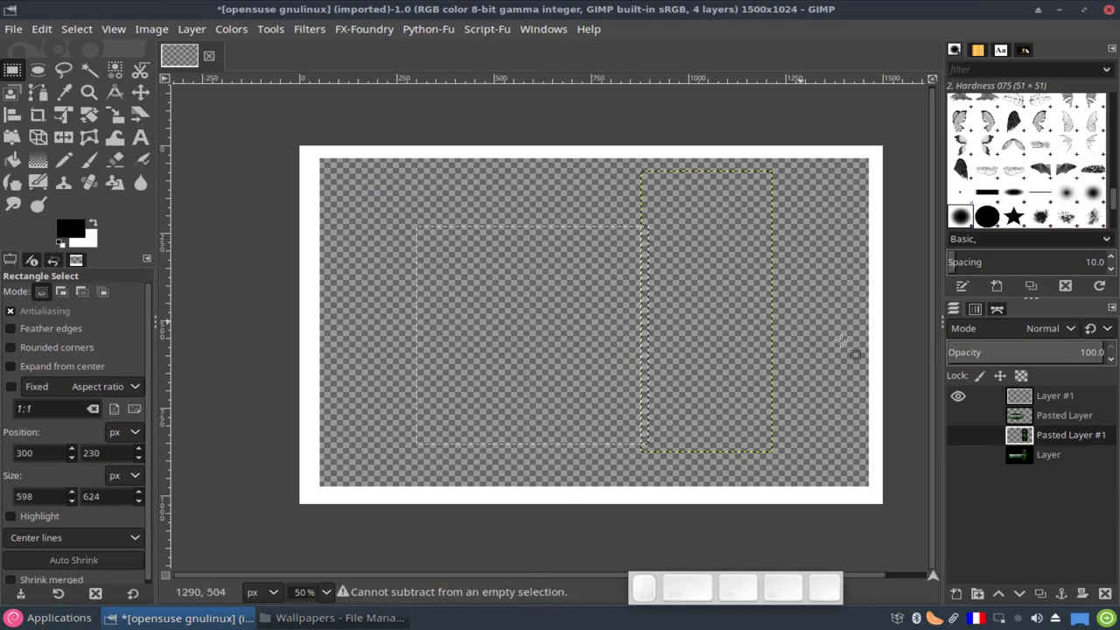
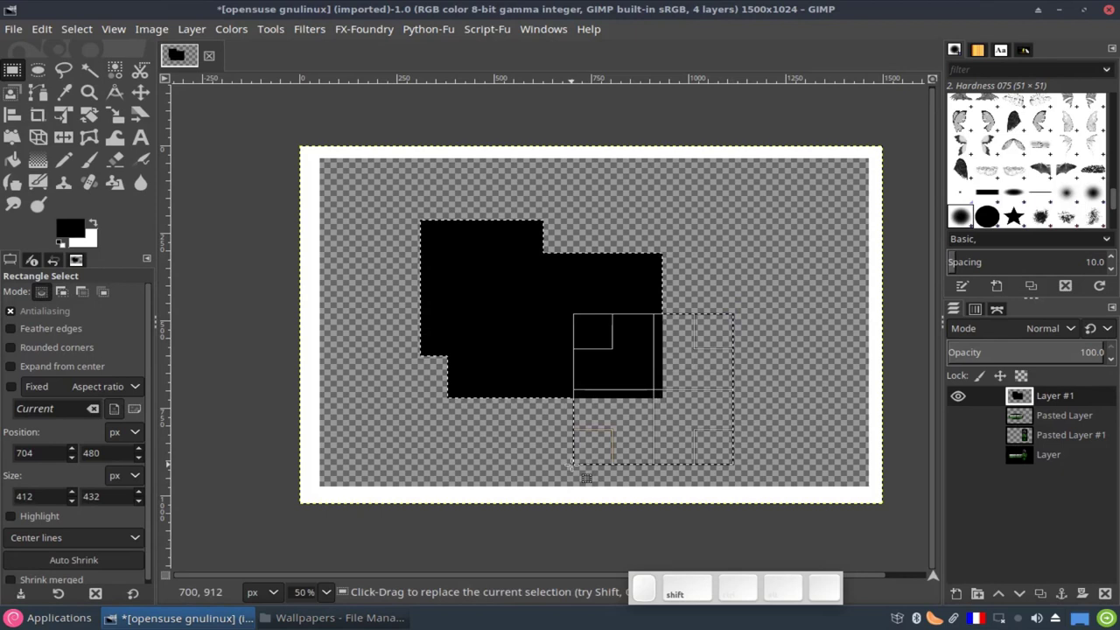
{"action": "key", "text": "Return"}
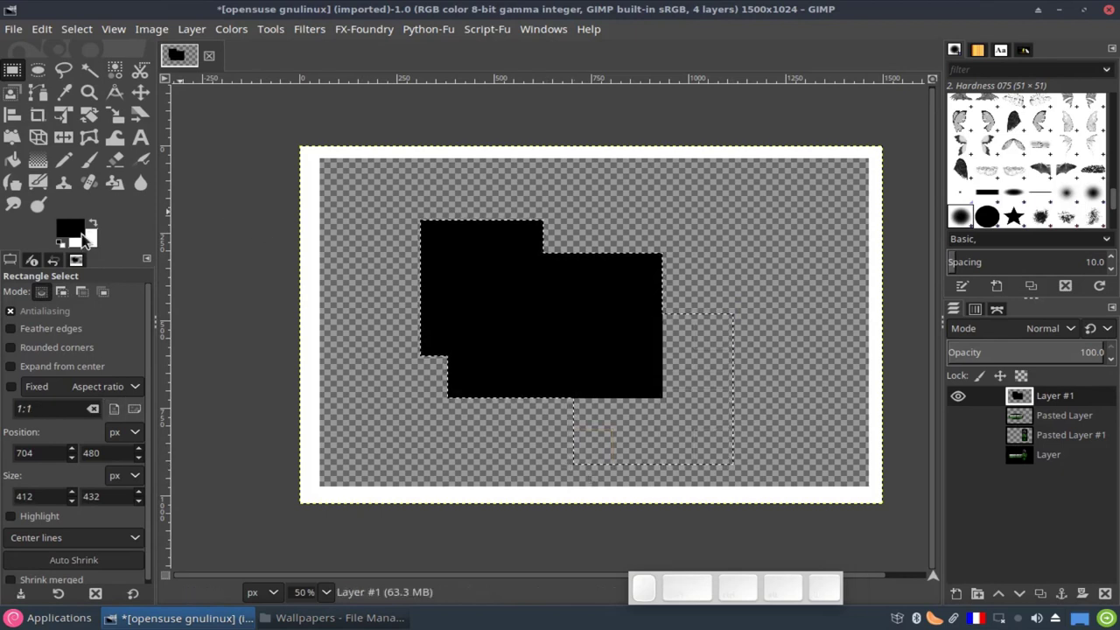
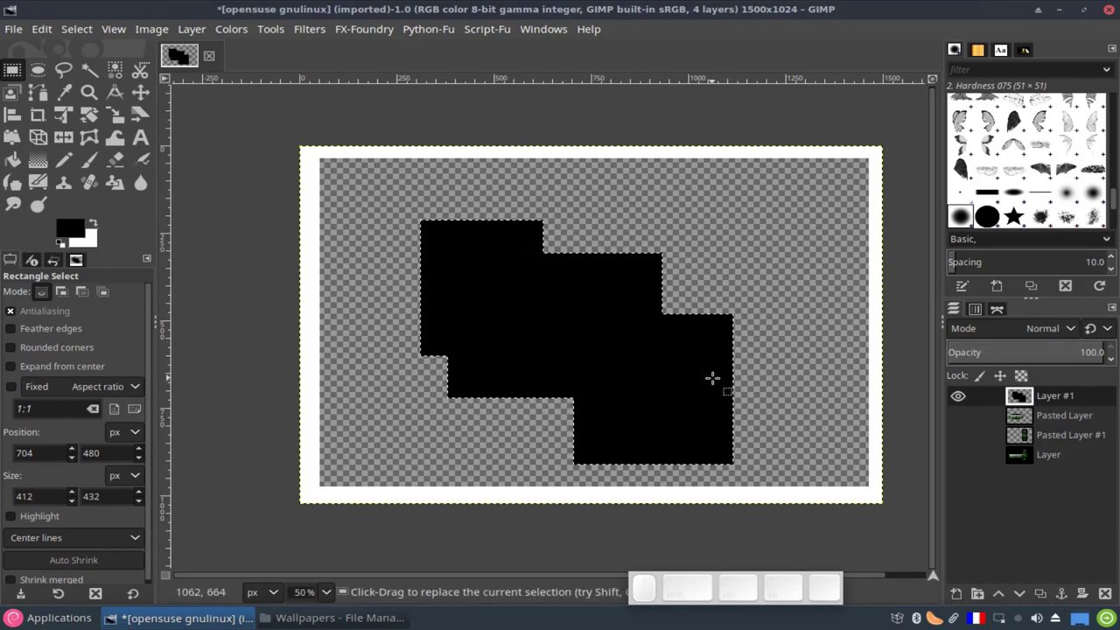
{"action": "key", "text": "ctrl+z"}
{"action": "key", "text": "ctrl+z"}
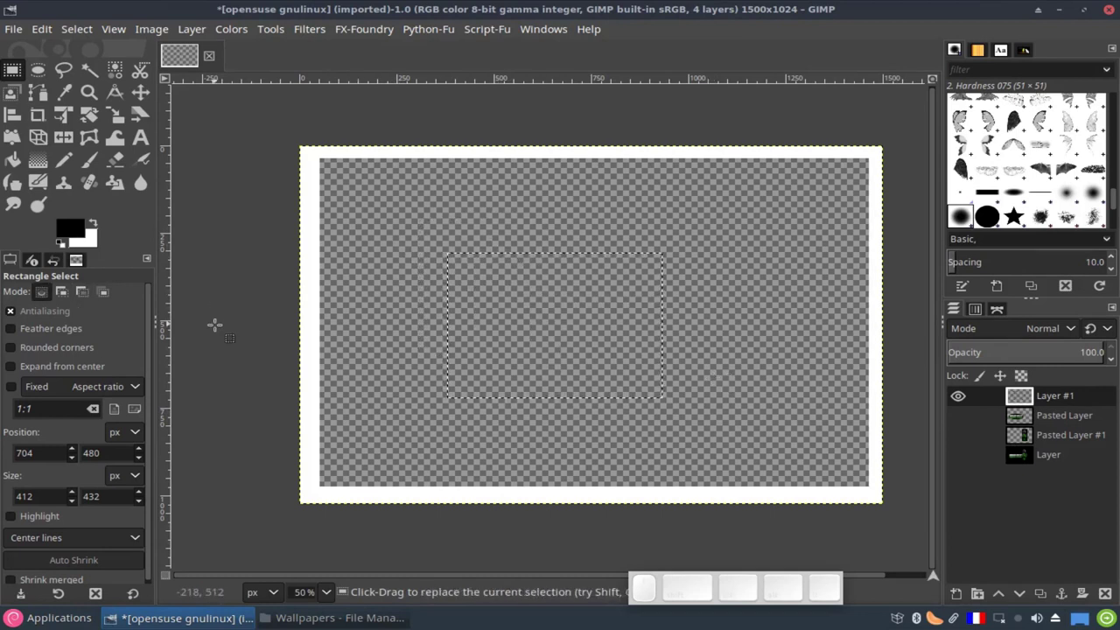
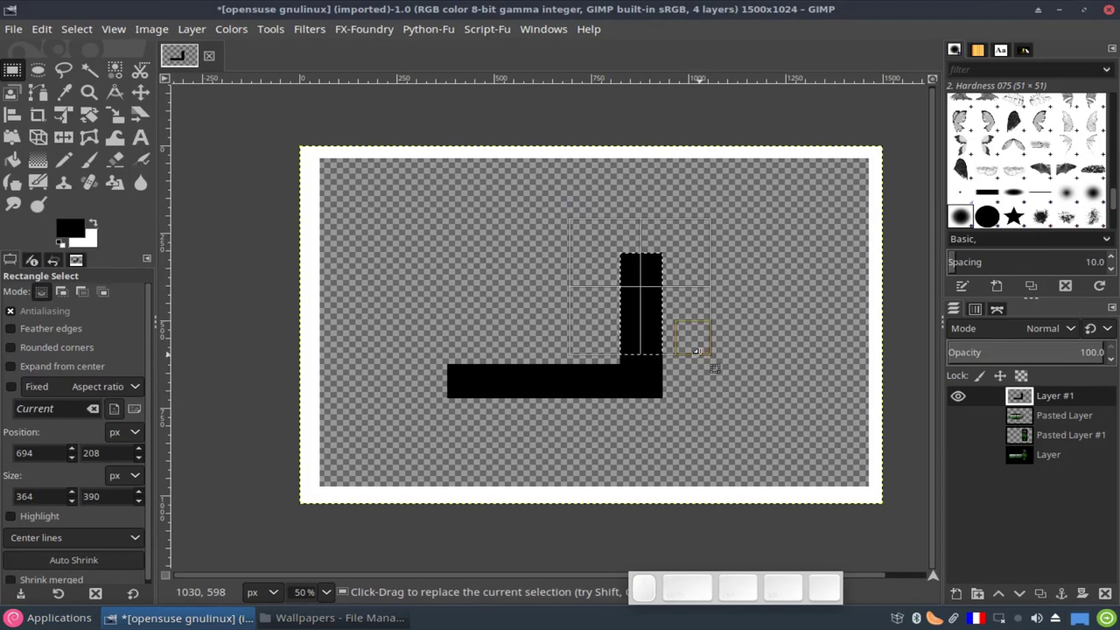
Fill the L-shaped selection with black, undo it back to clear, and choose Intersect selection mode
{"action": "key", "text": "Return"}
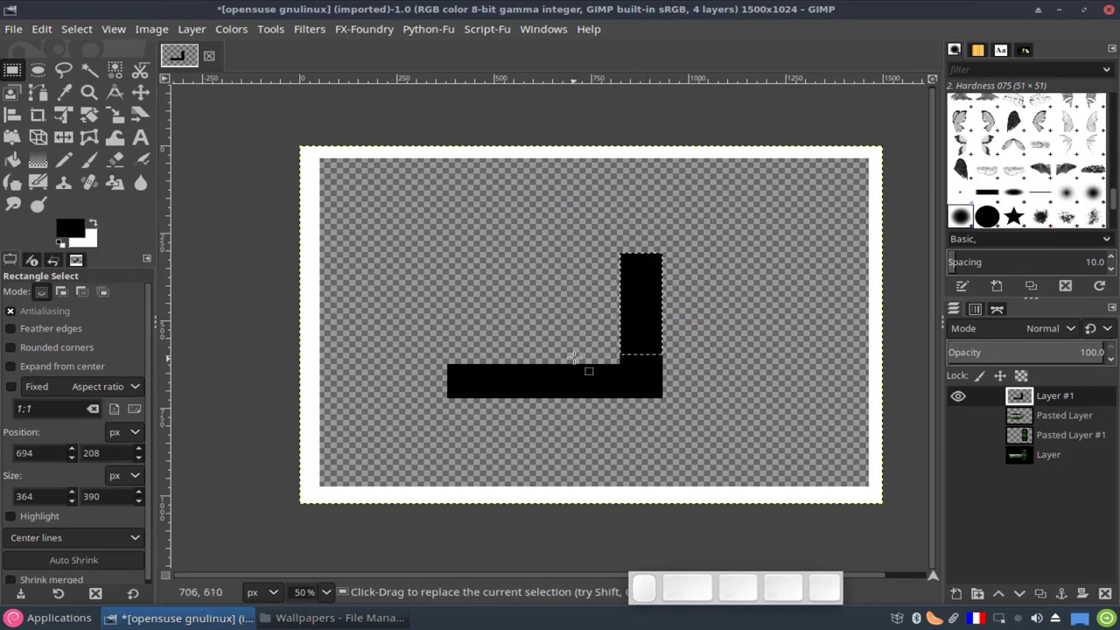
{"action": "key", "text": "ctrl+z"}
{"action": "key", "text": "ctrl+e"}
{"action": "key", "text": "ctrl+z"}
{"action": "left_click", "coordinate": [791, 26]}
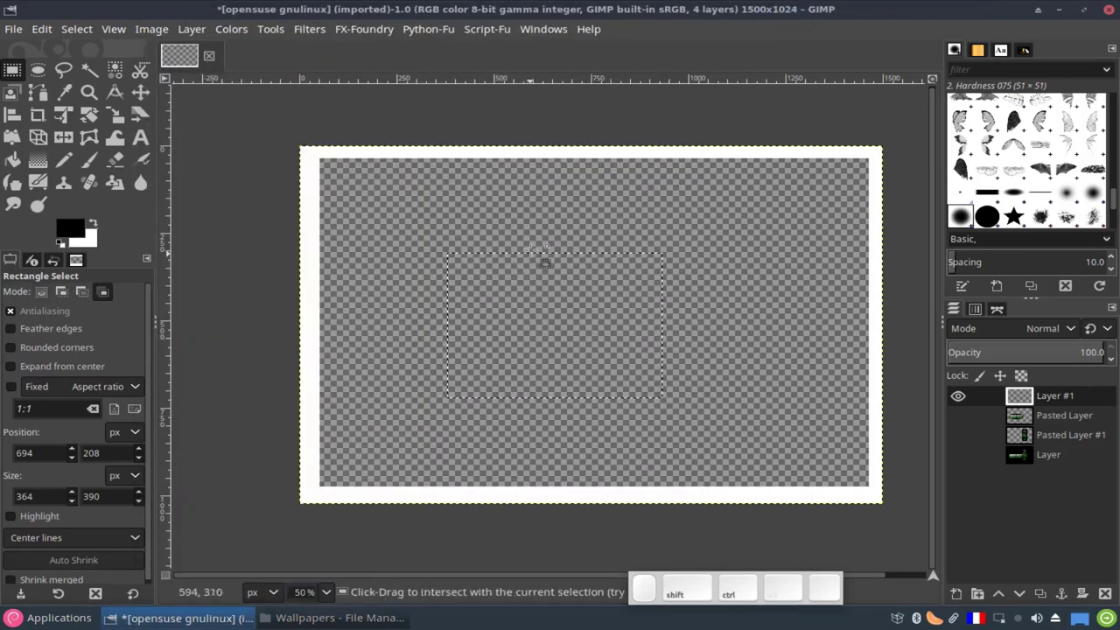
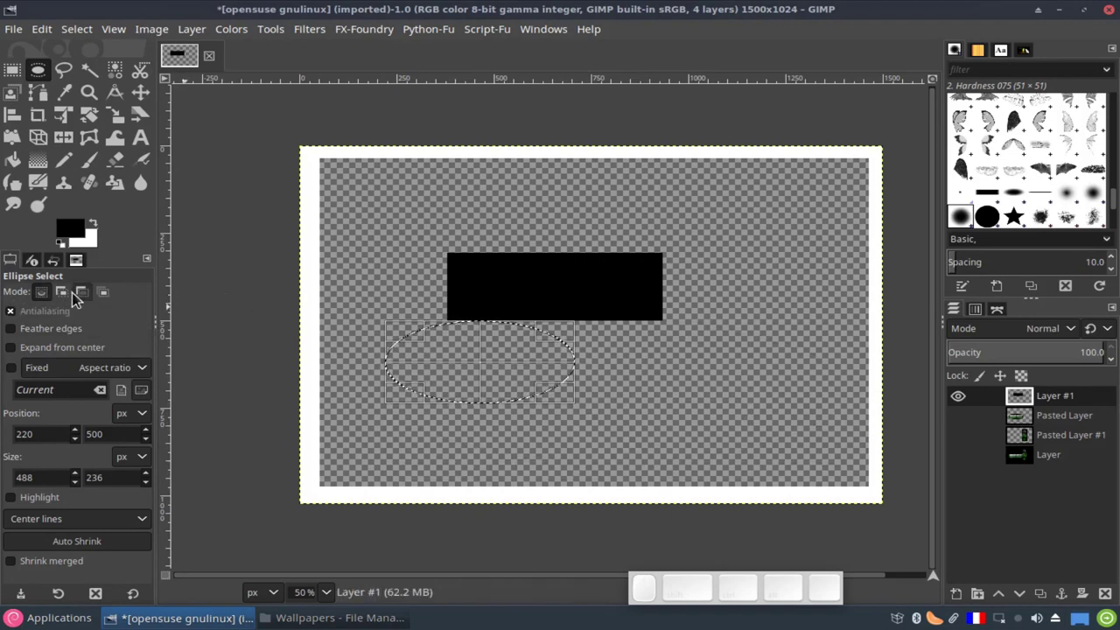
Cycle through the selection Mode buttons for the ellipse and settle on Add to selection
{"action": "left_click", "coordinate": [68, 301]}
{"action": "left_click", "coordinate": [87, 297]}
{"action": "left_click", "coordinate": [107, 299]}
{"action": "left_click", "coordinate": [60, 292]}
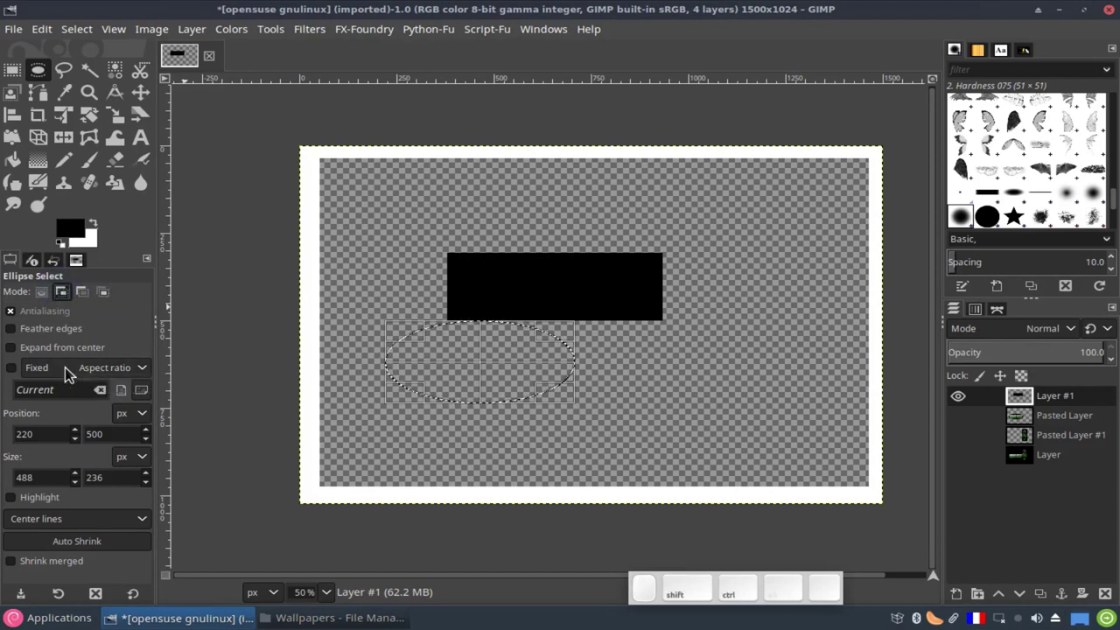